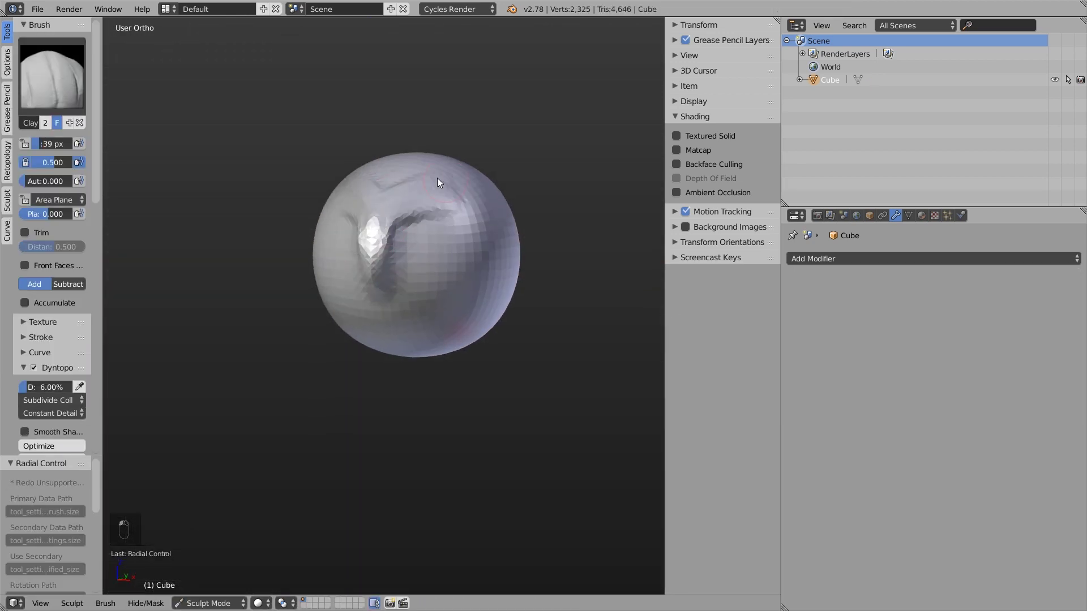
Try the Clay, Blob and Snake Hook brushes on the sphere and resize the brush radius.
{"action": "key", "text": "f"}
{"action": "key", "text": "f"}
{"action": "key", "text": "1"}
{"action": "key", "text": "f"}
{"action": "key", "text": "KP_3"}
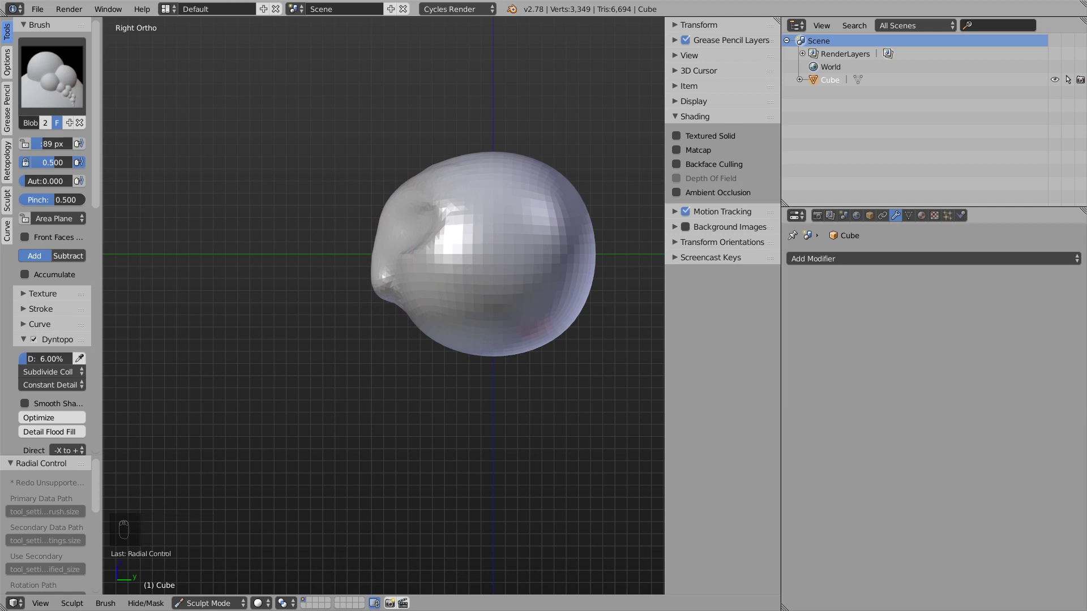
{"action": "key", "text": "k"}
{"action": "key", "text": "KP_1"}
{"action": "key", "text": "KP_3"}
{"action": "key", "text": "f"}
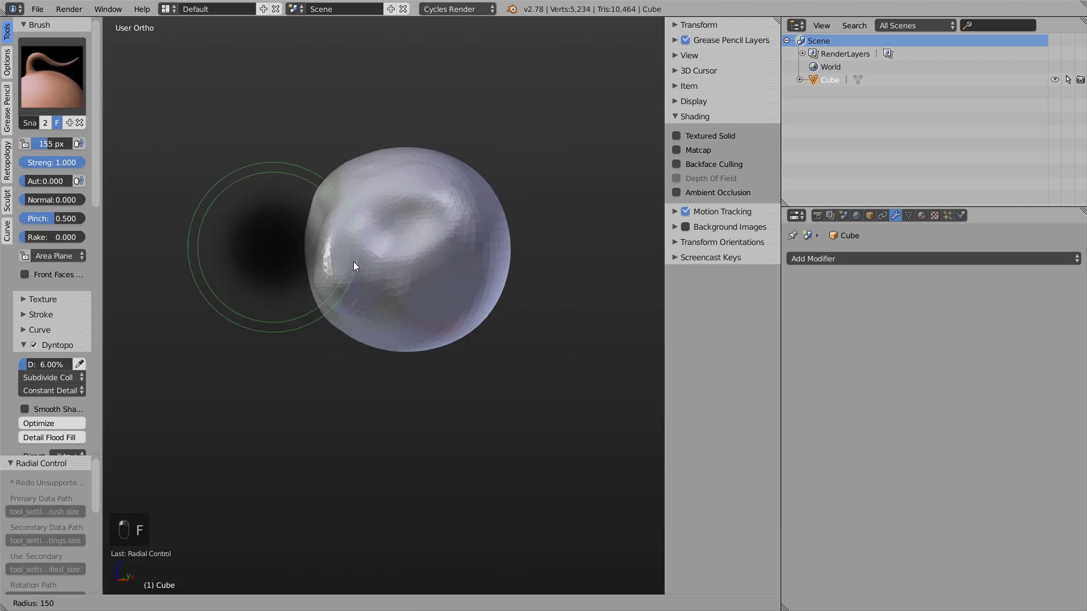
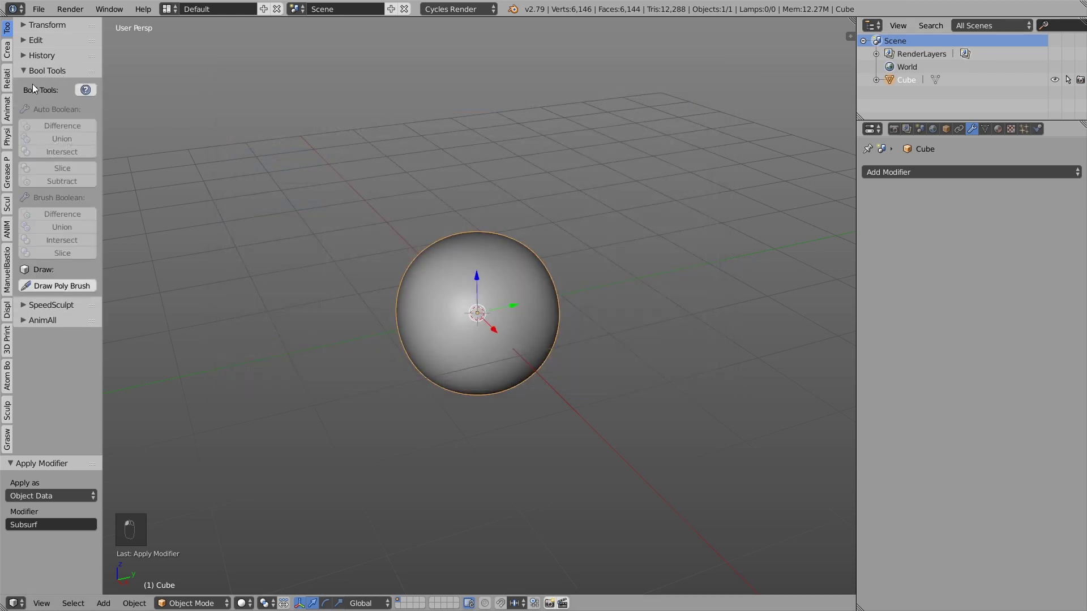
Add a plane over the sphere with Solidify thickness and a raised Subdivision Surface level.
{"action": "key", "text": "a"}
{"action": "left_click_drag", "start_coordinate": [666, 323], "coordinate": [705, 281]}
{"action": "key", "text": "shift+a"}
{"action": "left_click_drag", "start_coordinate": [889, 189], "coordinate": [931, 230]}
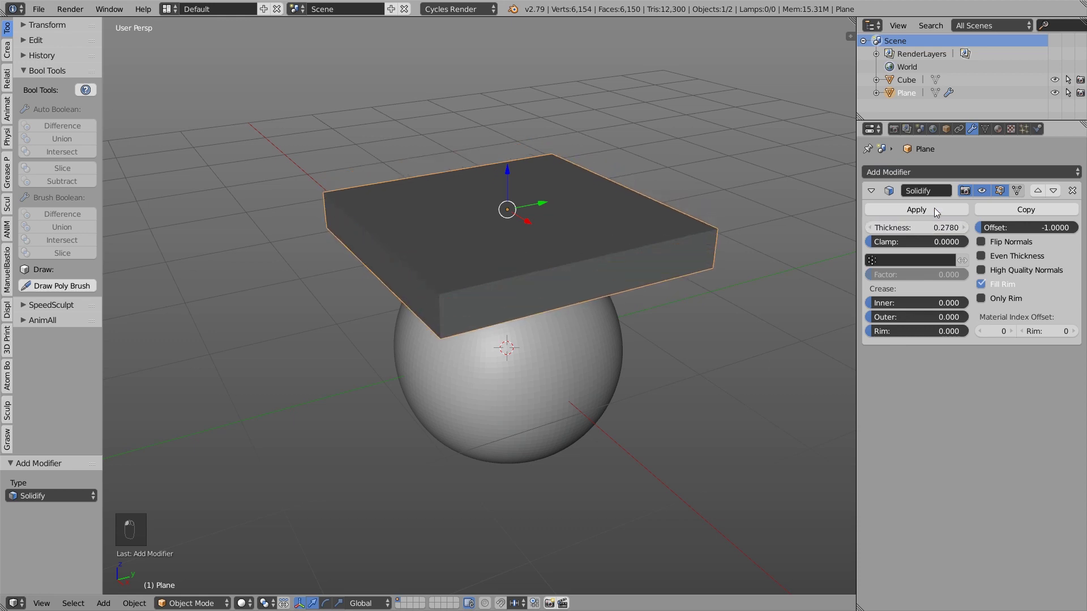
{"action": "left_click_drag", "start_coordinate": [934, 179], "coordinate": [970, 428]}
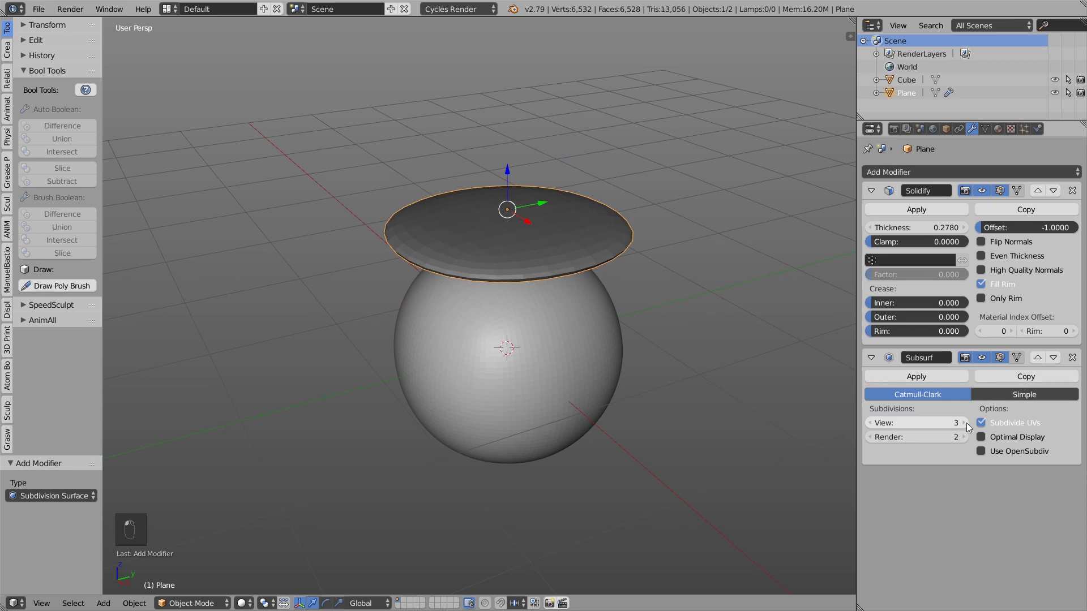
{"action": "left_click_drag", "start_coordinate": [532, 256], "coordinate": [558, 240]}
Edit the plane's mesh, extruding and axis-scaling its edges into a ring, then return to object mode.
{"action": "key", "text": "Tab"}
{"action": "key", "text": "e"}
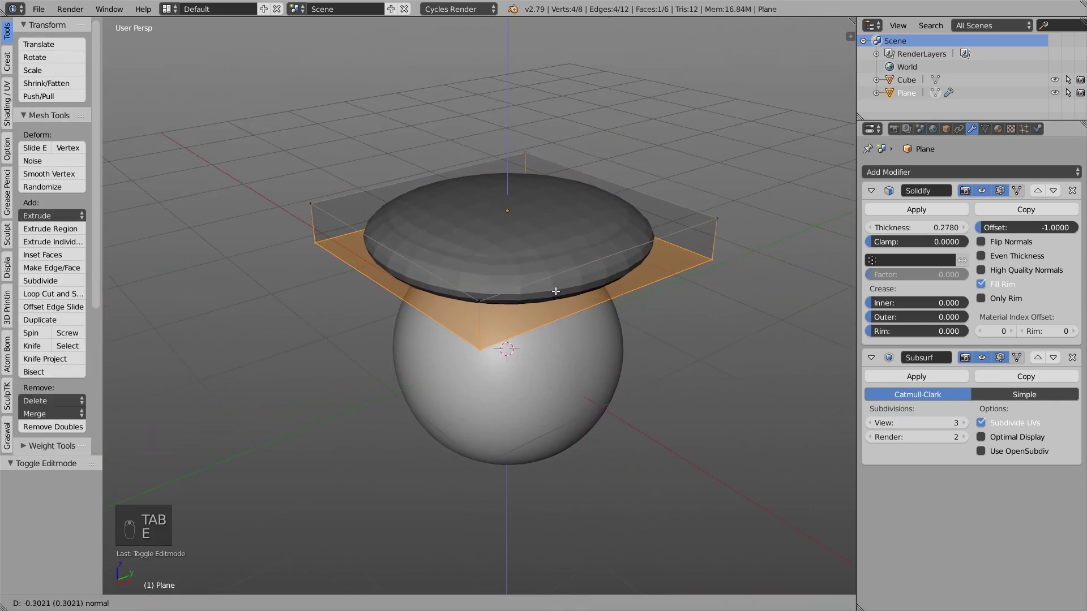
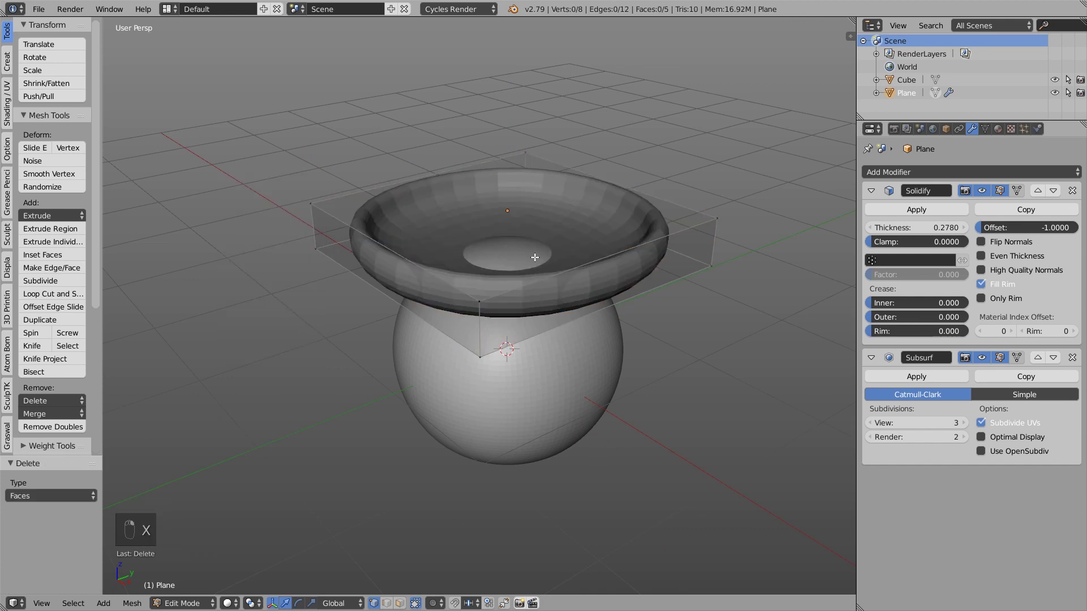
{"action": "key", "text": "a"}
{"action": "key", "text": "s"}
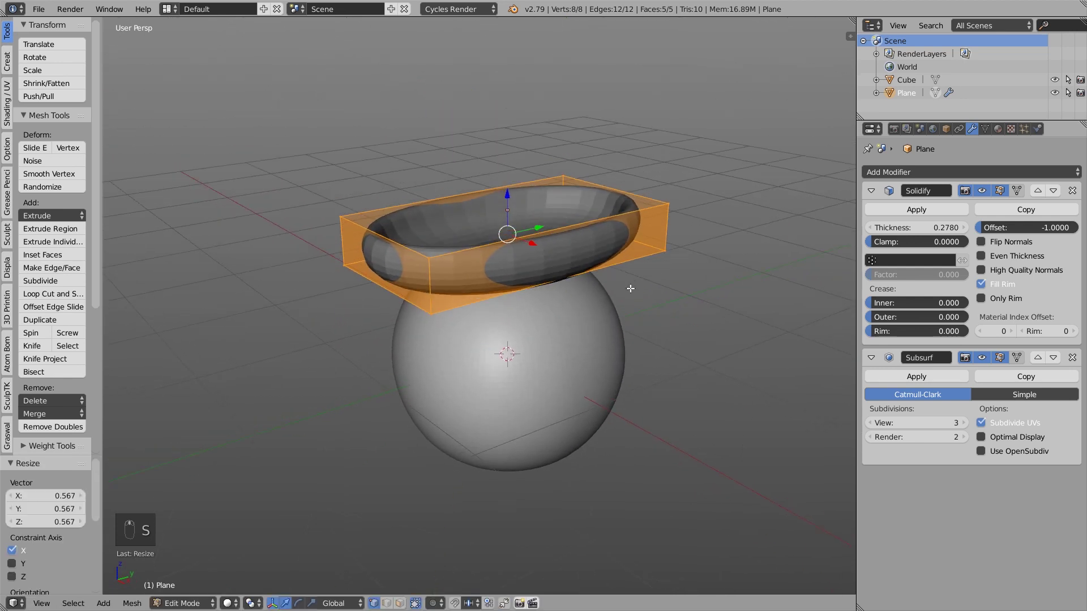
{"action": "key", "text": "Tab"}
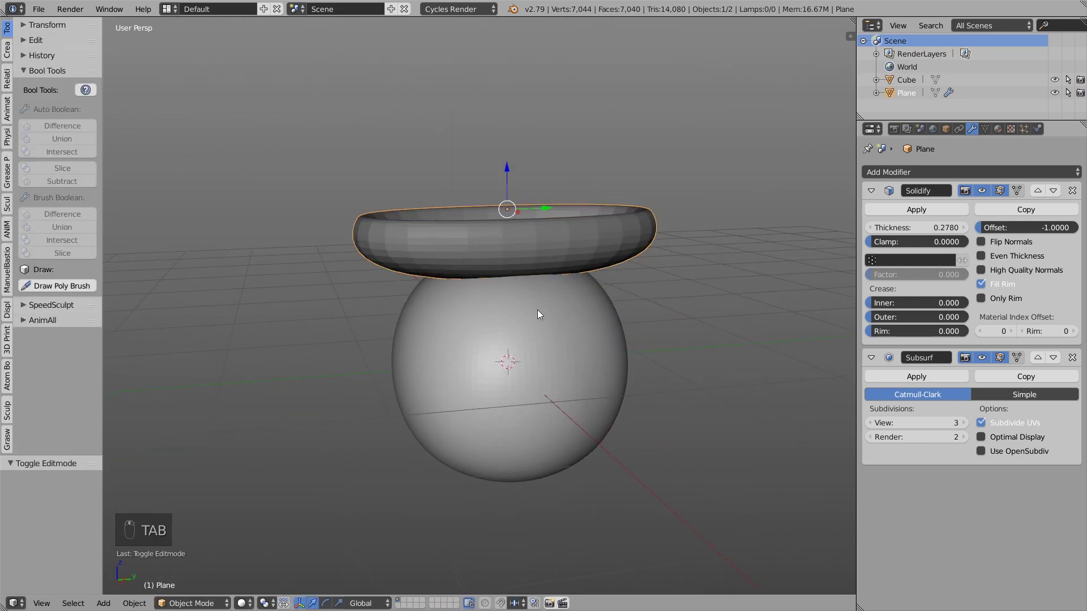
Rotate, move and duplicate the ring into two loops stretched into tall ears.
{"action": "key", "text": "r"}
{"action": "key", "text": "g"}
{"action": "key", "text": "shift+d"}
{"action": "key", "text": "r"}
{"action": "key", "text": "r"}
{"action": "key", "text": "g"}
{"action": "left_click_drag", "start_coordinate": [703, 163], "coordinate": [895, 208]}
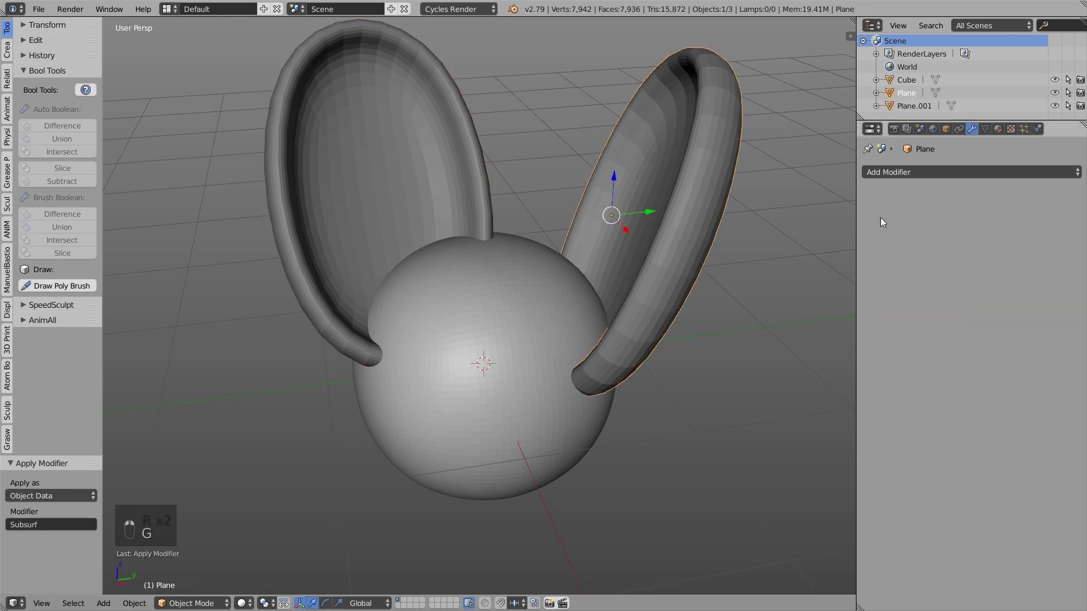
Union the ears into the sphere with Bool Tools and switch to sculpting the joined object.
{"action": "left_click_drag", "start_coordinate": [540, 322], "coordinate": [457, 296]}
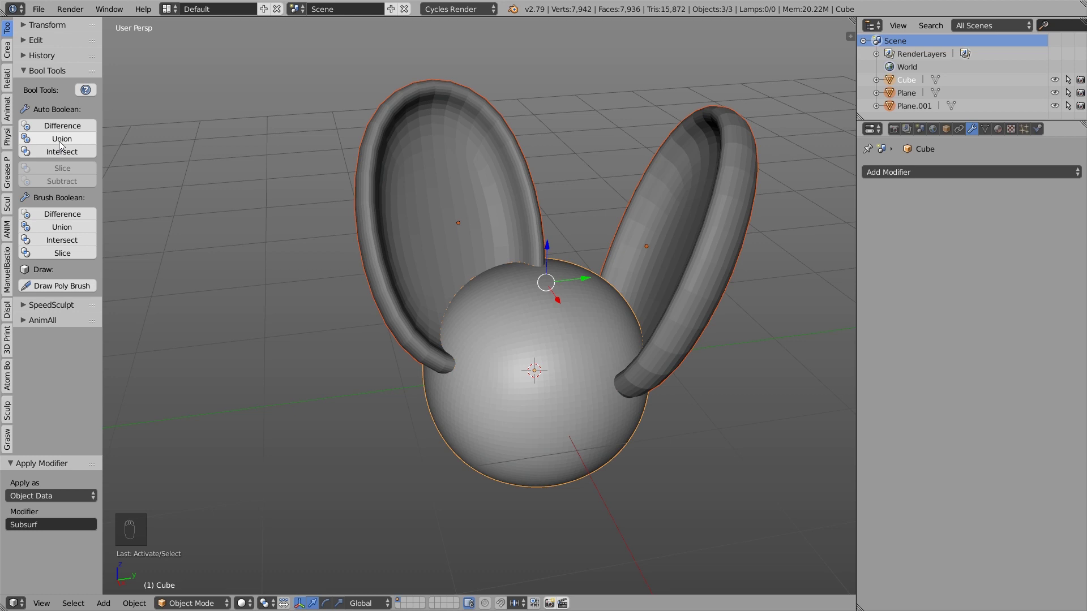
{"action": "left_click_drag", "start_coordinate": [65, 139], "coordinate": [587, 247]}
{"action": "left_click_drag", "start_coordinate": [564, 296], "coordinate": [591, 243]}
{"action": "key", "text": "g"}
{"action": "key", "text": "Tab"}
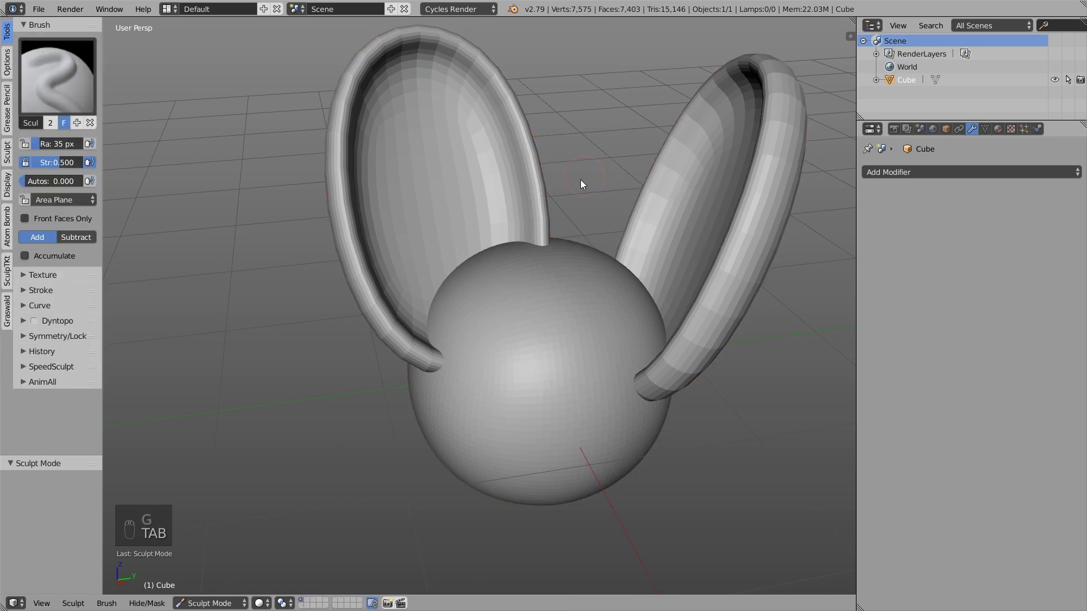
Enable Dyntopo and build up Clay Strips where the ears meet the head.
{"action": "left_click_drag", "start_coordinate": [31, 322], "coordinate": [102, 329]}
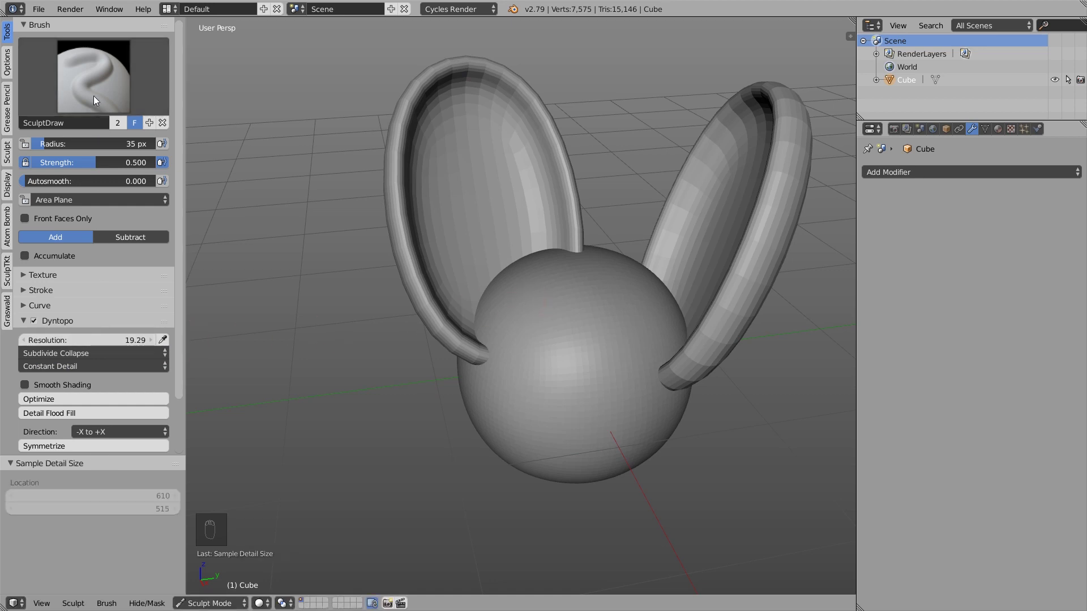
{"action": "left_click_drag", "start_coordinate": [97, 98], "coordinate": [511, 242]}
{"action": "left_click_drag", "start_coordinate": [510, 242], "coordinate": [535, 272]}
{"action": "key", "text": "f"}
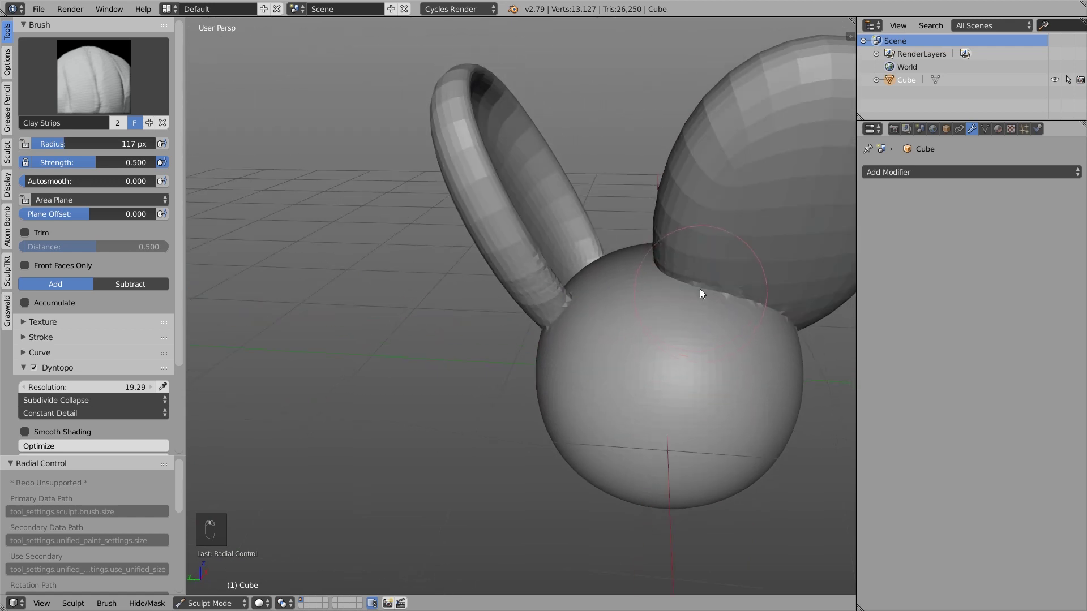
{"action": "left_click_drag", "start_coordinate": [686, 287], "coordinate": [595, 265]}
{"action": "left_click_drag", "start_coordinate": [595, 264], "coordinate": [526, 239]}
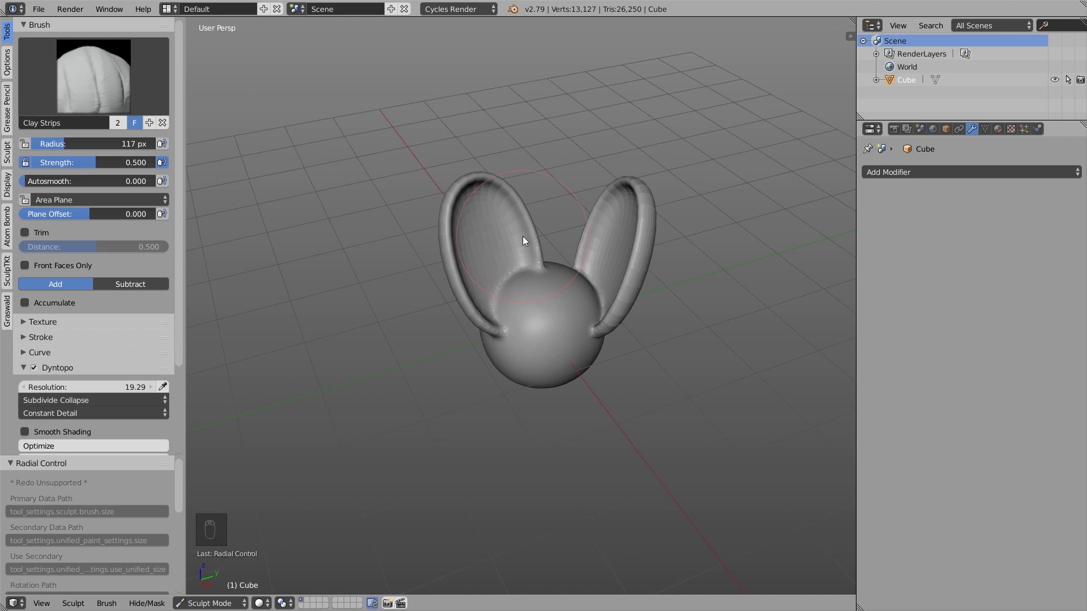
Bring a fresh smooth sphere into sculpt mode in fullscreen view.
{"action": "key", "text": "4"}
{"action": "key", "text": "3"}
{"action": "left_click", "coordinate": [390, 268]}
Set up the SculptDraw brush, adjusting its radius and the view for blocking in the face.
{"action": "key", "text": "k"}
{"action": "key", "text": "f"}
{"action": "key", "text": "f"}
{"action": "key", "text": "f"}
{"action": "key", "text": "f"}
{"action": "key", "text": "f"}
{"action": "key", "text": "f"}
{"action": "key", "text": "f"}
{"action": "key", "text": "f"}
{"action": "key", "text": "3"}
{"action": "key", "text": "4"}
{"action": "key", "text": "3"}
{"action": "key", "text": "f"}
{"action": "key", "text": "3"}
{"action": "key", "text": "f"}
{"action": "key", "text": "1"}
{"action": "key", "text": "f"}
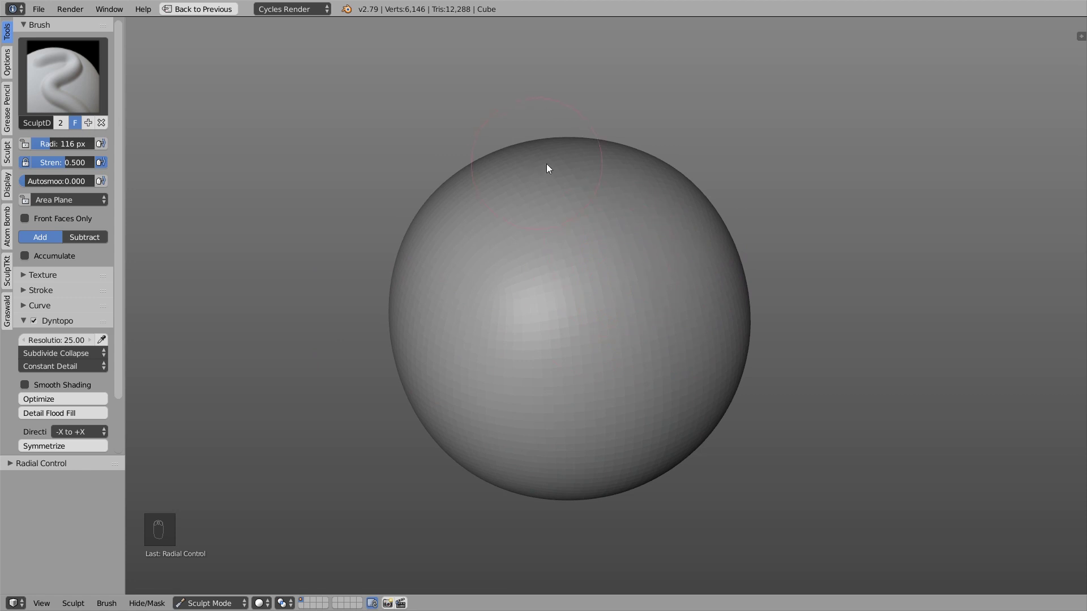
{"action": "key", "text": "f"}
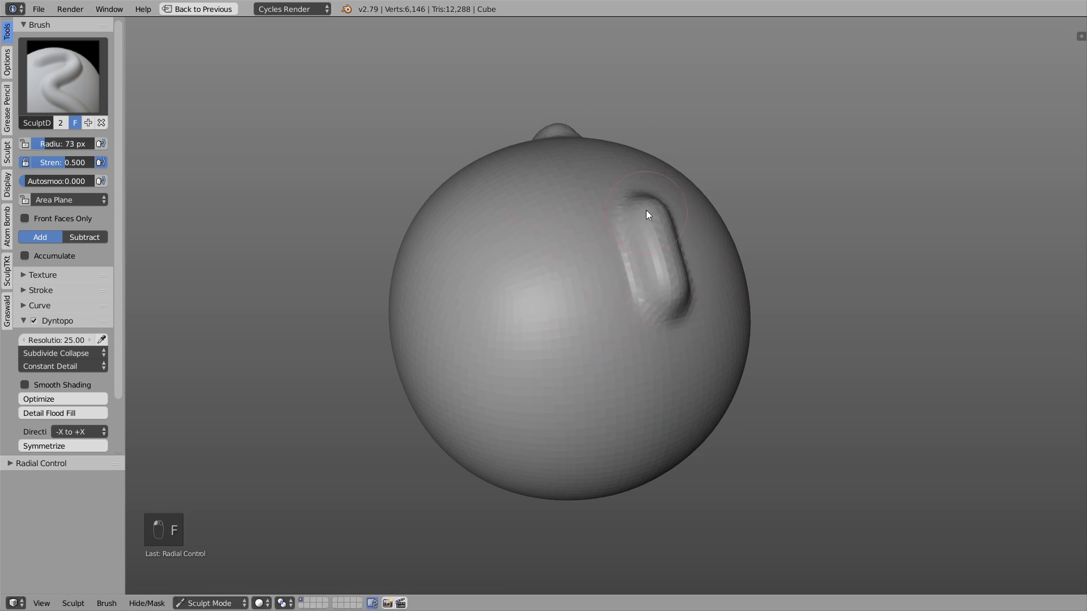
Sculpt raised ridges across the sphere for the brow and face planes.
{"action": "left_click_drag", "start_coordinate": [683, 289], "coordinate": [571, 302]}
{"action": "key", "text": "f"}
{"action": "left_click_drag", "start_coordinate": [621, 284], "coordinate": [511, 327]}
{"action": "left_click_drag", "start_coordinate": [512, 327], "coordinate": [678, 277]}
Raise rounded Blob bulges for an eye and an ear bump on the head.
{"action": "key", "text": "f"}
{"action": "left_click", "coordinate": [678, 277]}
{"action": "left_click_drag", "start_coordinate": [680, 275], "coordinate": [627, 244]}
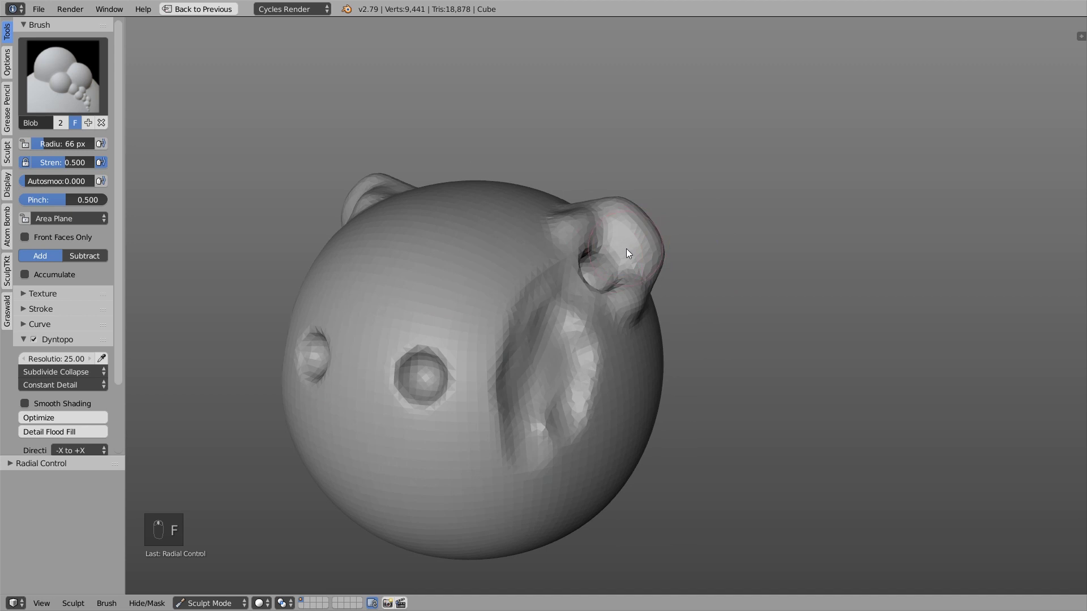
{"action": "key", "text": "f"}
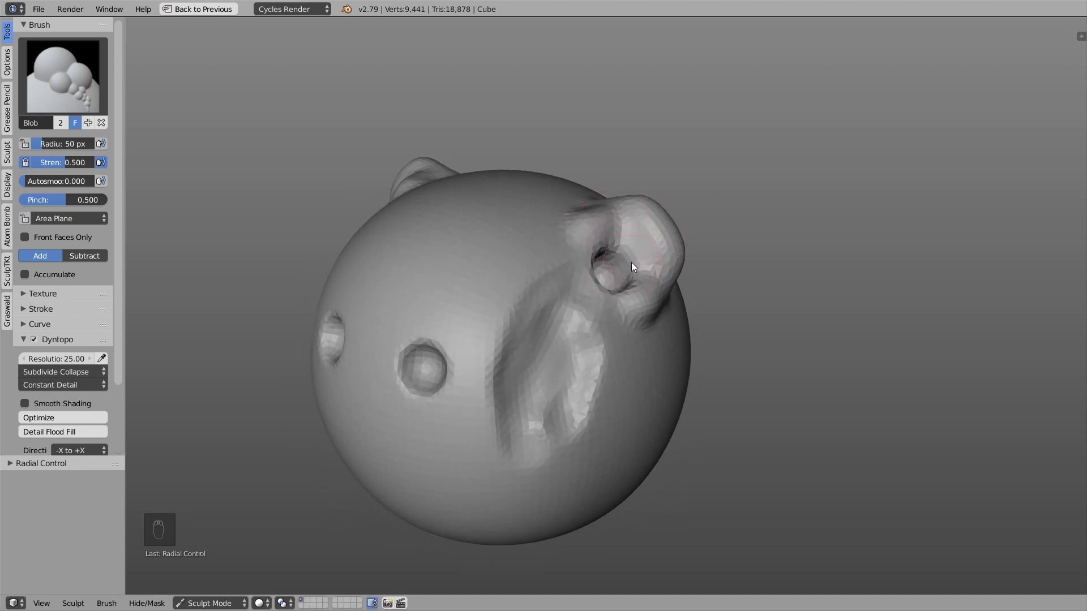
{"action": "left_click_drag", "start_coordinate": [629, 255], "coordinate": [680, 197]}
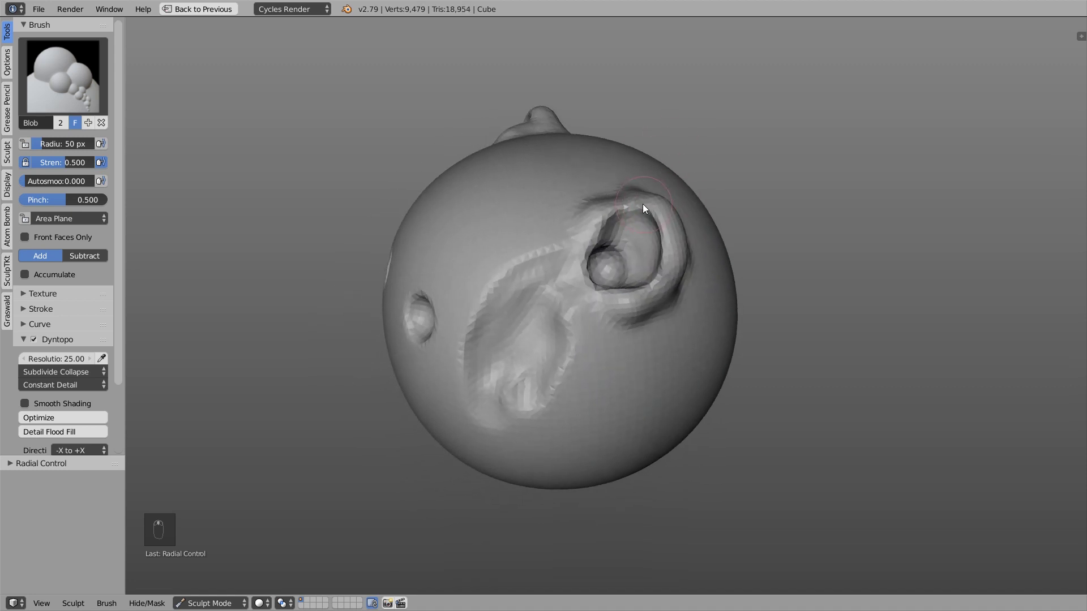
{"action": "left_click_drag", "start_coordinate": [637, 248], "coordinate": [584, 359]}
Refine the eye and ear bumps from other views with further brush strokes.
{"action": "key", "text": "f"}
{"action": "key", "text": "4"}
{"action": "key", "text": "6"}
{"action": "key", "text": "x"}
{"action": "key", "text": "f"}
{"action": "left_click", "coordinate": [487, 398]}
{"action": "key", "text": "1"}
{"action": "left_click_drag", "start_coordinate": [583, 299], "coordinate": [650, 300]}
{"action": "left_click_drag", "start_coordinate": [650, 300], "coordinate": [662, 267]}
{"action": "key", "text": "3"}
Add an eyeball sphere and scale and move it into the eye socket.
{"action": "key", "text": "Tab"}
{"action": "key", "text": "r"}
{"action": "key", "text": "Tab"}
{"action": "key", "text": "ctrl+."}
{"action": "key", "text": "s"}
{"action": "key", "text": "Tab"}
{"action": "key", "text": "Tab"}
{"action": "key", "text": "a"}
{"action": "key", "text": "s"}
{"action": "key", "text": "g"}
{"action": "key", "text": "g"}
{"action": "key", "text": ","}
{"action": "key", "text": "s"}
Place the mirrored second eyeball, moving, rotating and scaling it to match.
{"action": "key", "text": "g"}
{"action": "key", "text": "g"}
{"action": "key", "text": "s"}
{"action": "key", "text": "r"}
{"action": "key", "text": "g"}
{"action": "key", "text": "s"}
{"action": "key", "text": "Tab"}
{"action": "key", "text": "Tab"}
{"action": "key", "text": "s"}
{"action": "key", "text": "r"}
{"action": "key", "text": "r"}
{"action": "key", "text": "Tab"}
Return to sculpting and shape the nose between the eyes.
{"action": "key", "text": "k"}
{"action": "key", "text": "f"}
{"action": "left_click_drag", "start_coordinate": [532, 425], "coordinate": [559, 435]}
{"action": "key", "text": "4"}
{"action": "key", "text": "f"}
{"action": "key", "text": "3"}
{"action": "left_click", "coordinate": [577, 383]}
Sculpt the lips and neck folds to complete the Sphynx cat head.
{"action": "key", "text": "4"}
{"action": "key", "text": "3"}
{"action": "key", "text": "4"}
{"action": "key", "text": "1"}
{"action": "key", "text": "f"}
{"action": "left_click_drag", "start_coordinate": [429, 345], "coordinate": [438, 302]}
{"action": "key", "text": "3"}
{"action": "key", "text": "4"}
{"action": "left_click_drag", "start_coordinate": [564, 293], "coordinate": [594, 304]}
Keep detailing the cat head's ears and eyes, switching brushes and resizing the brush radius.
{"action": "key", "text": "3"}
{"action": "key", "text": "f"}
{"action": "key", "text": "4"}
{"action": "key", "text": "f"}
{"action": "key", "text": "f"}
{"action": "key", "text": "3"}
{"action": "key", "text": "f"}
{"action": "key", "text": "1"}
{"action": "key", "text": "f"}
{"action": "key", "text": "f"}
{"action": "key", "text": "f"}
{"action": "key", "text": "f"}
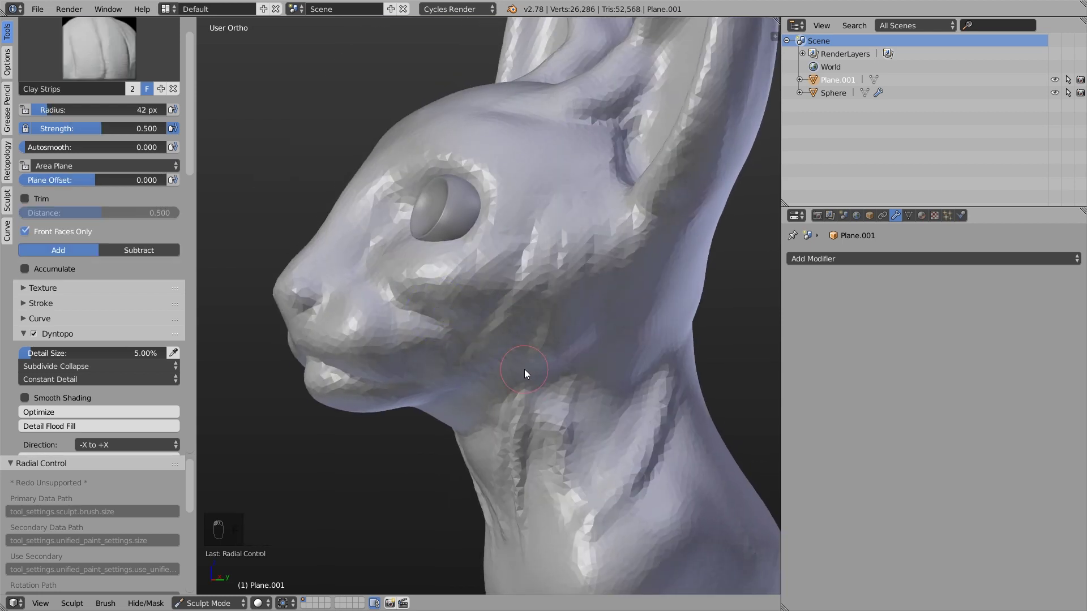
{"action": "key", "text": "f"}
{"action": "key", "text": "f"}
{"action": "key", "text": "f"}
{"action": "key", "text": "f"}
Refine the neck folds from a side view with further brush and radius changes.
{"action": "key", "text": "4"}
{"action": "key", "text": "f"}
{"action": "key", "text": "3"}
{"action": "key", "text": "4"}
{"action": "key", "text": "f"}
{"action": "key", "text": "f"}
{"action": "key", "text": "KP_3"}
{"action": "key", "text": "f"}
{"action": "key", "text": "f"}
{"action": "key", "text": "f"}
{"action": "key", "text": "1"}
{"action": "key", "text": "f"}
{"action": "key", "text": "k"}
{"action": "key", "text": "f"}
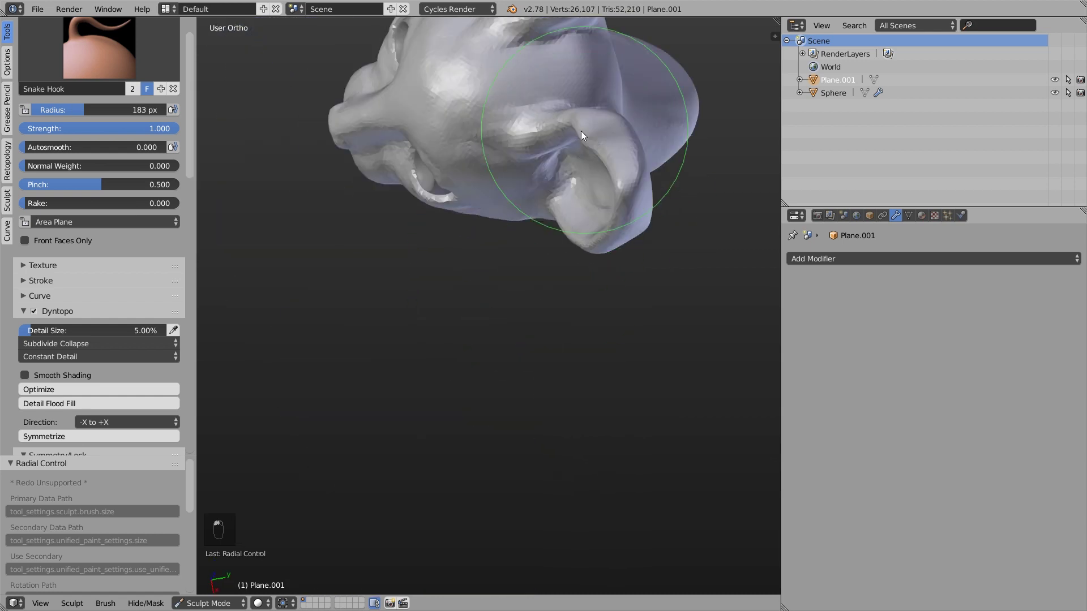
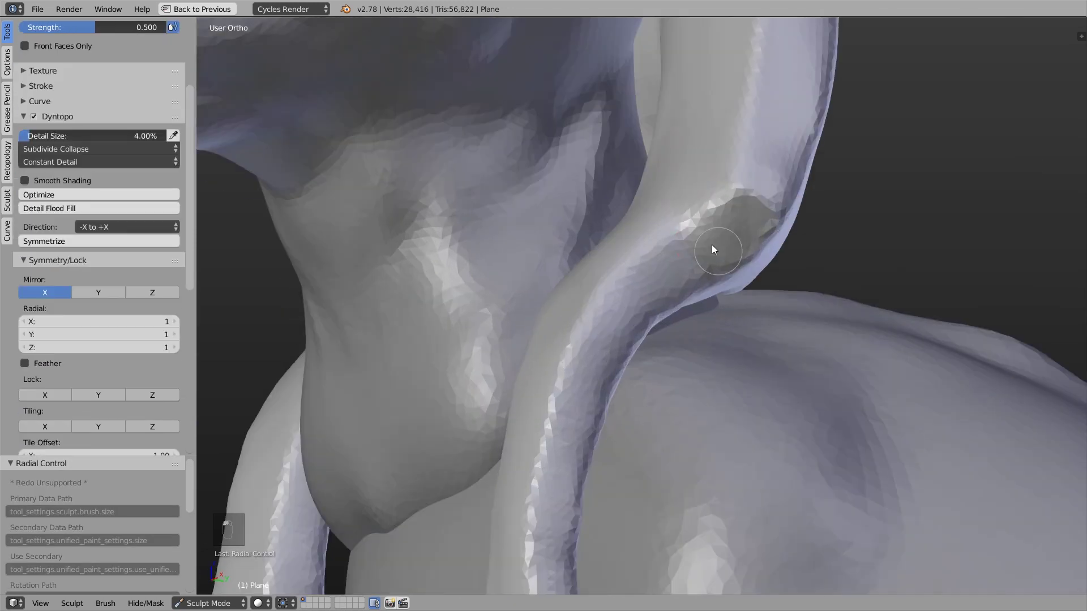
Switch to the demo scene with the single smooth sphere object 'Cube' in Object Mode.
{"action": "key", "text": "f"}
{"action": "key", "text": "k"}
{"action": "left_click_drag", "start_coordinate": [648, 396], "coordinate": [640, 439]}
Bring the sphere into Sculpt Mode from a side view with dynamic topology toggled via Ctrl+D.
{"action": "key", "text": "f"}
{"action": "key", "text": "f"}
{"action": "key", "text": "f"}
{"action": "key", "text": "f"}
{"action": "key", "text": "KP_4"}
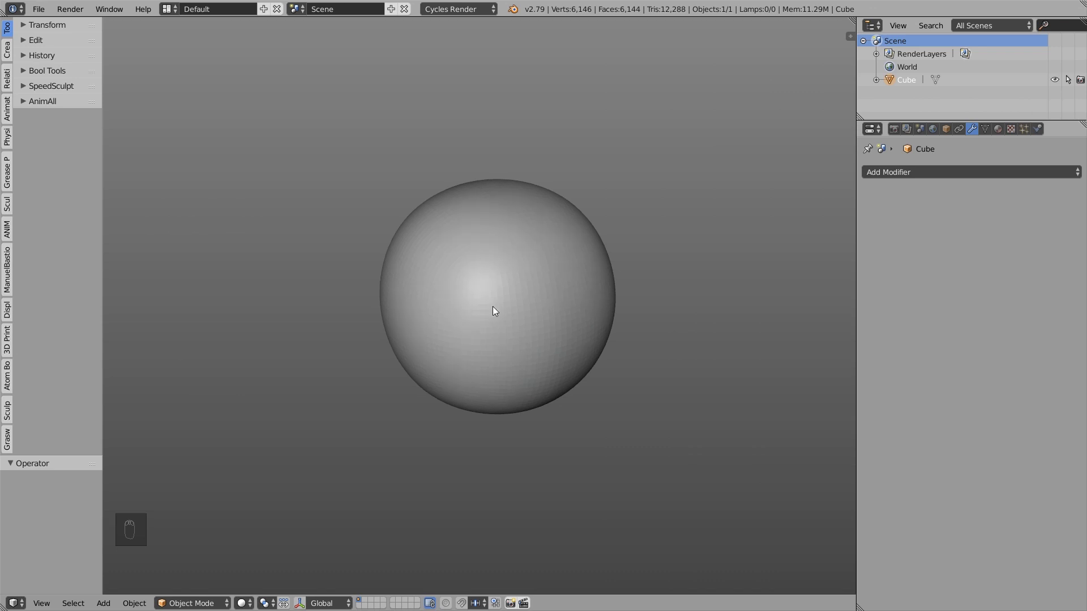
{"action": "key", "text": "Tab"}
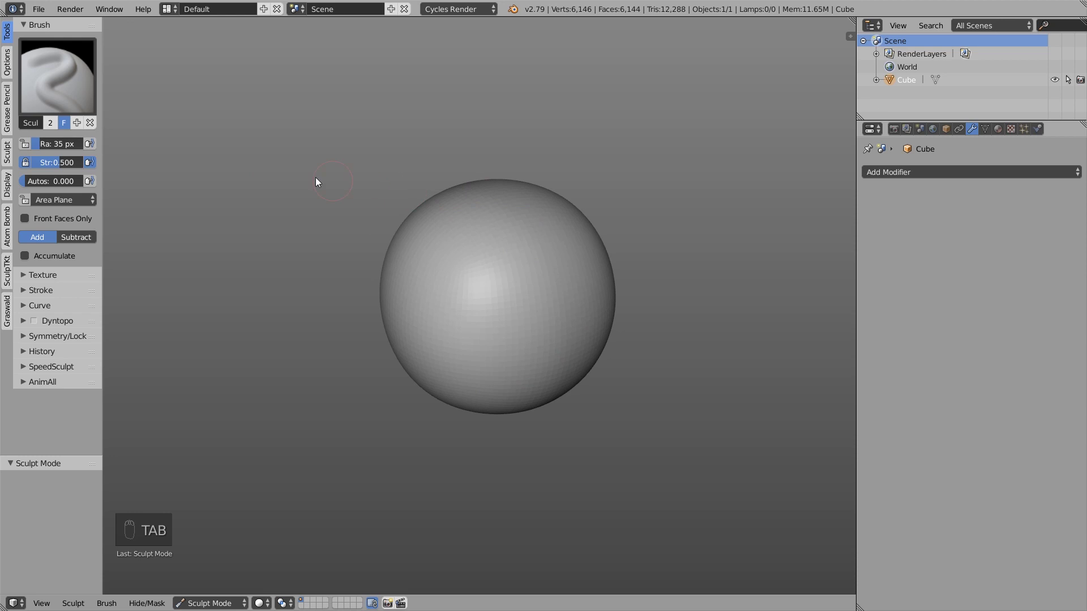
{"action": "key", "text": "ctrl+d"}
{"action": "key", "text": "ctrl+d"}
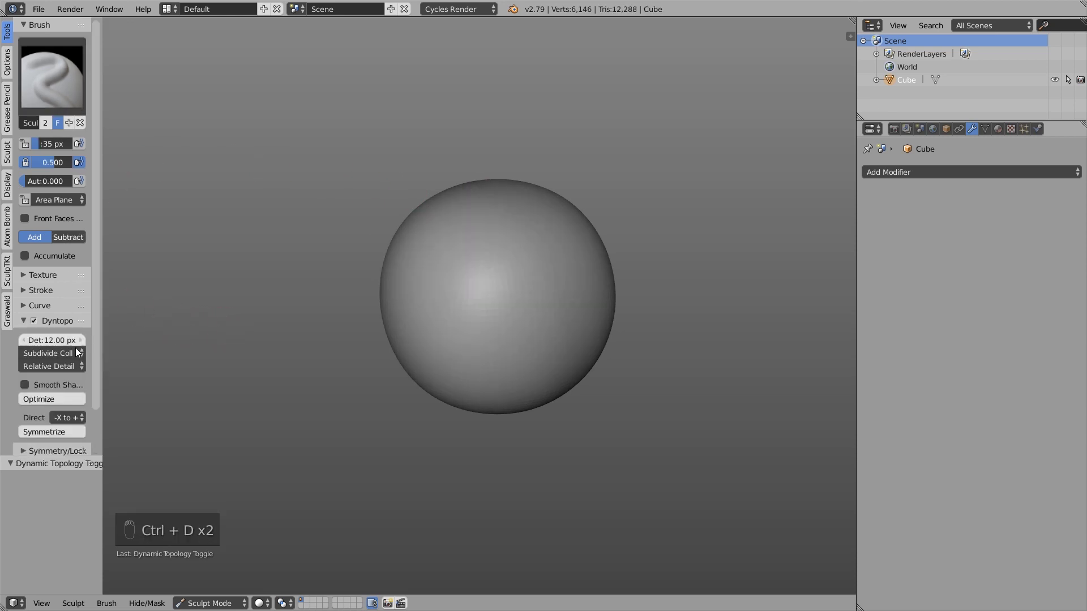
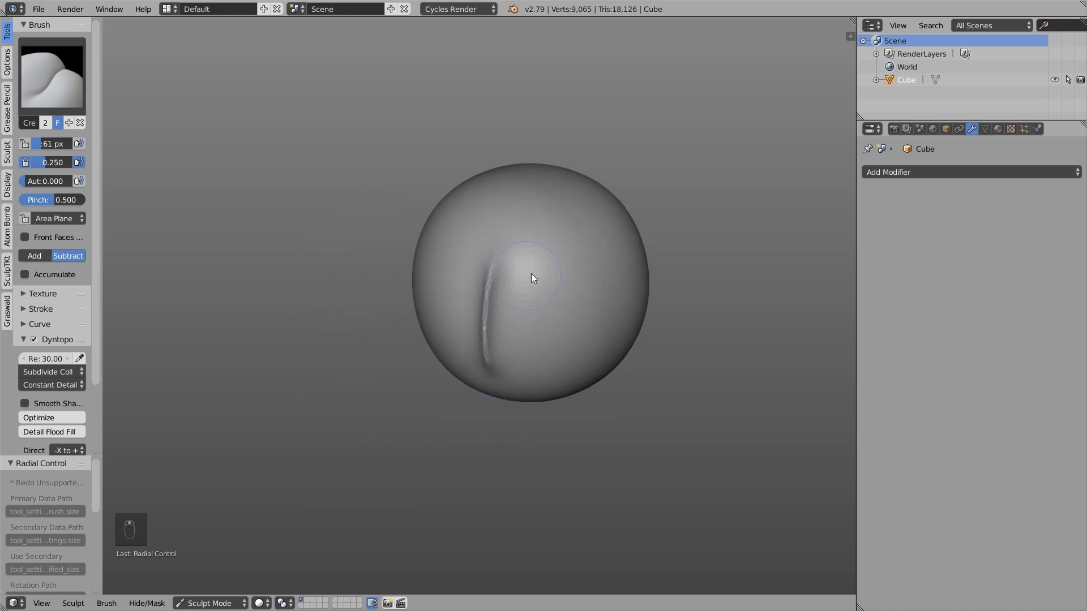
Stroke the Clay brush over the sphere's front to build a raised squarish pad.
{"action": "left_click_drag", "start_coordinate": [637, 279], "coordinate": [500, 327]}
{"action": "key", "text": "f"}
{"action": "left_click_drag", "start_coordinate": [465, 329], "coordinate": [503, 229]}
Flatten the raised pad's face smooth with the Flatten/Contrast brush.
{"action": "key", "text": "f"}
{"action": "key", "text": "3"}
{"action": "key", "text": "f"}
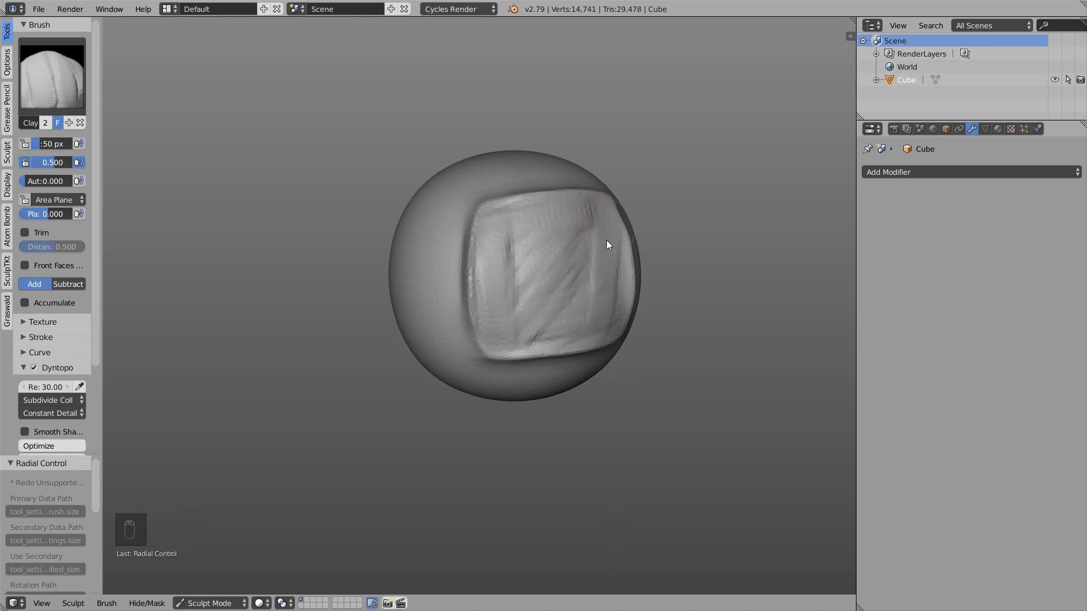
{"action": "key", "text": "f"}
{"action": "left_click", "coordinate": [520, 331]}
{"action": "key", "text": "f"}
{"action": "left_click_drag", "start_coordinate": [59, 71], "coordinate": [93, 160]}
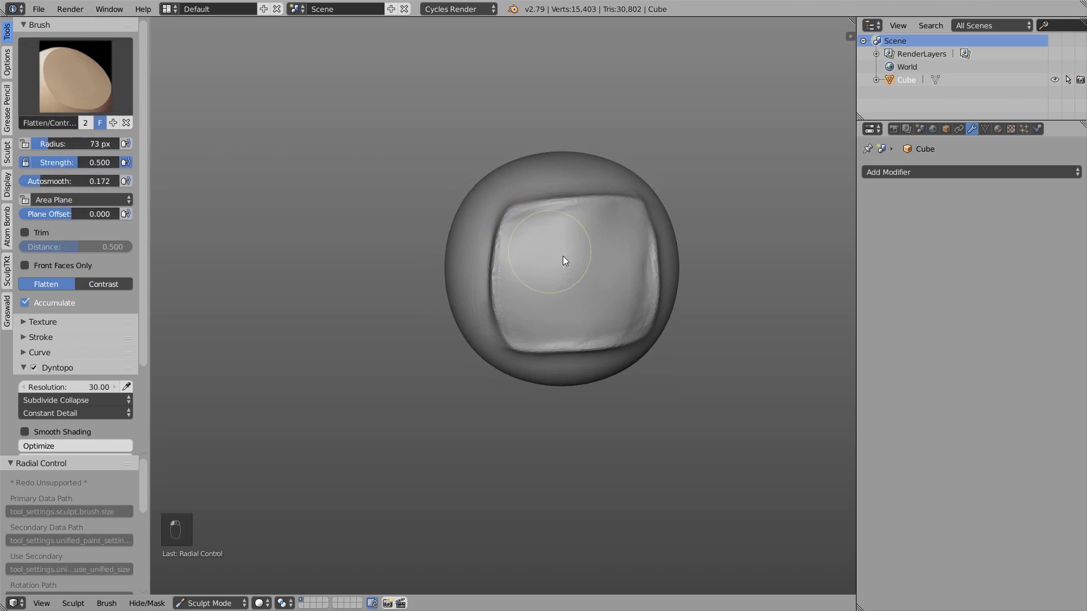
{"action": "key", "text": "f"}
{"action": "left_click_drag", "start_coordinate": [519, 335], "coordinate": [613, 352]}
Pinch the pad's edges into crisper borders with the Pinch/Magnify brush.
{"action": "key", "text": "f"}
{"action": "key", "text": "f"}
{"action": "left_click_drag", "start_coordinate": [625, 362], "coordinate": [502, 265]}
{"action": "key", "text": "f"}
{"action": "key", "text": "f"}
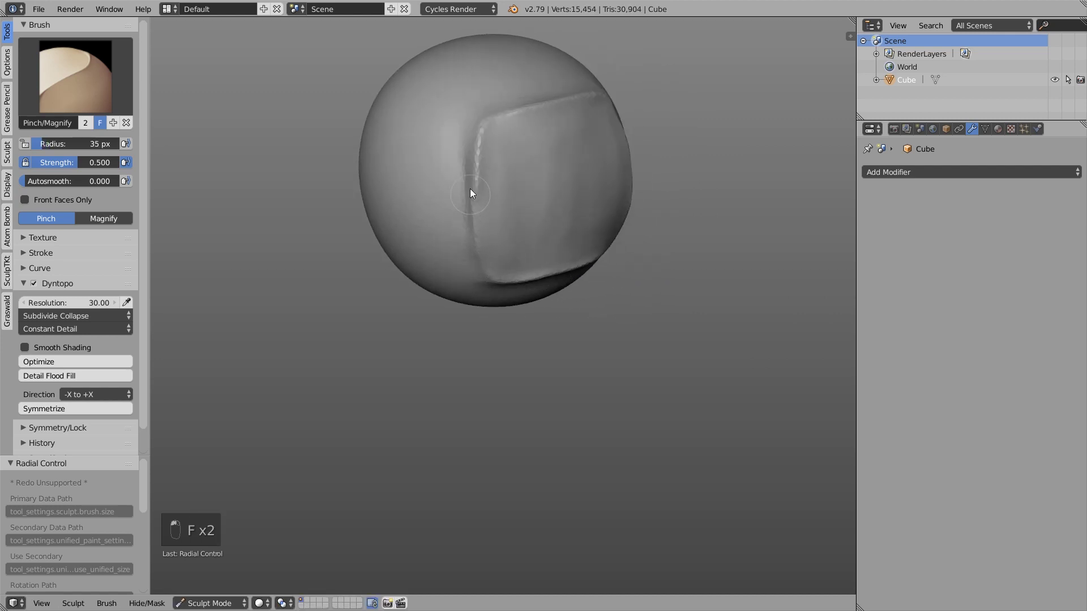
Crease the pad's lower edge and add a Clay Strips rim along its top.
{"action": "key", "text": "f"}
{"action": "left_click_drag", "start_coordinate": [498, 209], "coordinate": [565, 148]}
{"action": "key", "text": "4"}
{"action": "key", "text": "f"}
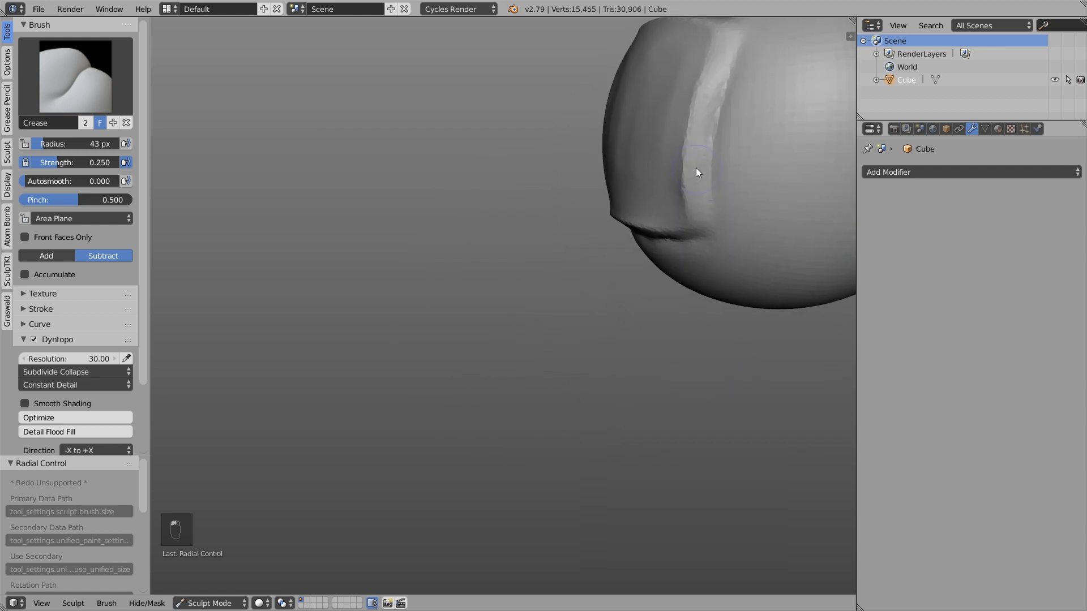
{"action": "key", "text": "4"}
{"action": "key", "text": "3"}
{"action": "key", "text": "f"}
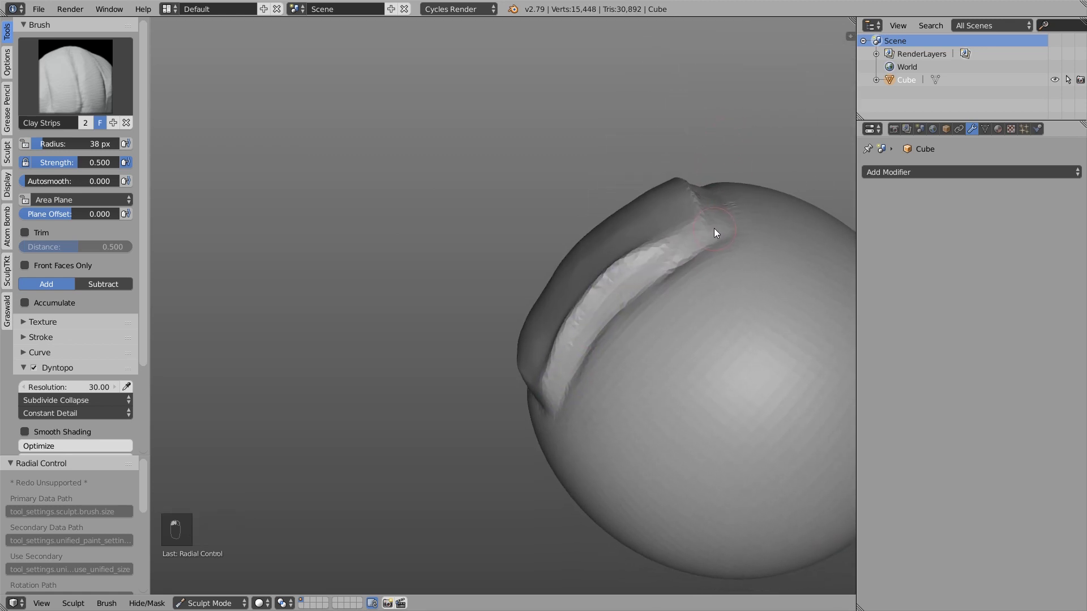
Scrape flat planes into the sphere's sides and front with the Scrape/Peaks brush on View Plane.
{"action": "key", "text": "f"}
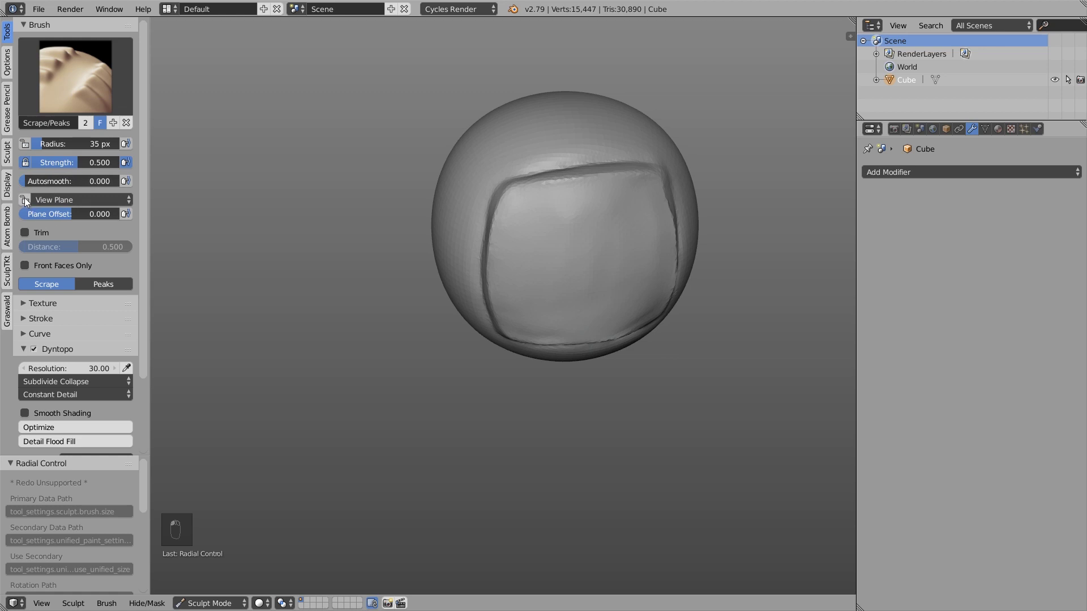
{"action": "key", "text": "f"}
{"action": "key", "text": "f"}
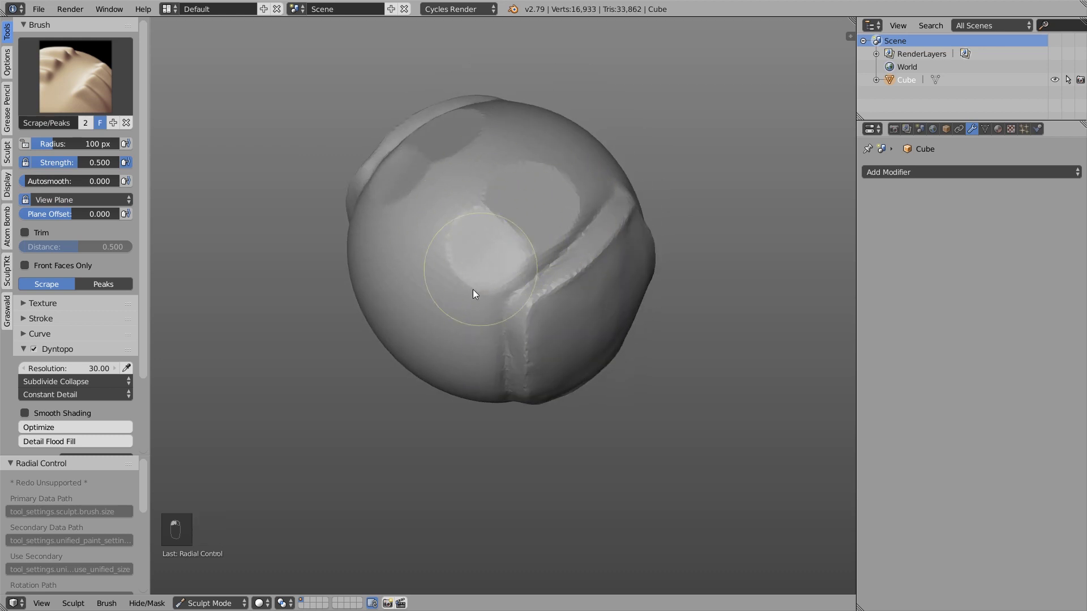
{"action": "left_click_drag", "start_coordinate": [461, 192], "coordinate": [502, 204]}
{"action": "key", "text": "f"}
{"action": "left_click_drag", "start_coordinate": [482, 135], "coordinate": [496, 159]}
{"action": "key", "text": "f"}
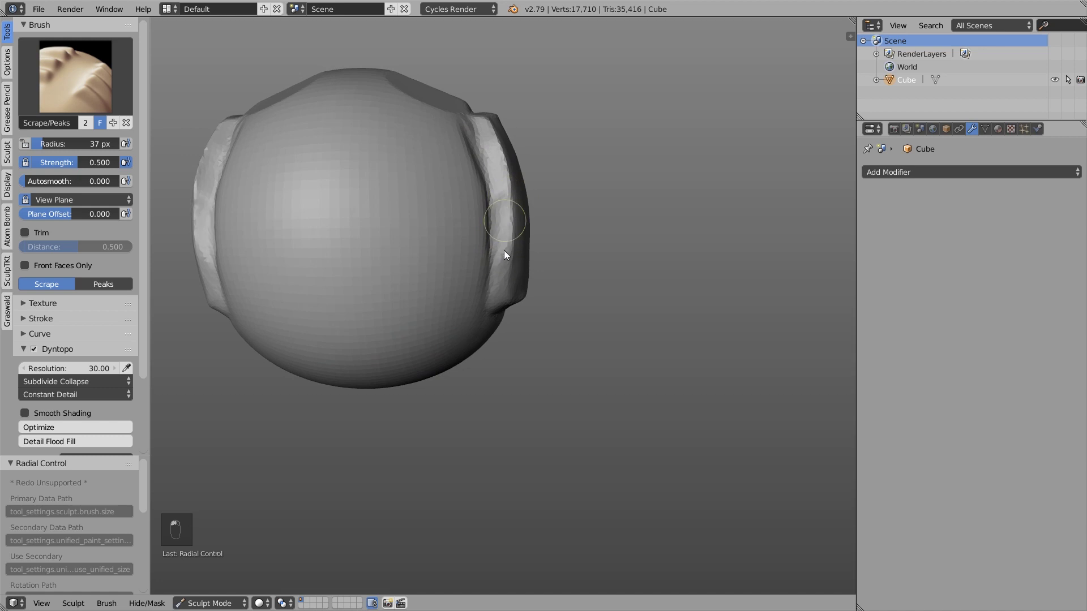
{"action": "key", "text": "f"}
{"action": "key", "text": "f"}
{"action": "left_click_drag", "start_coordinate": [515, 238], "coordinate": [644, 221]}
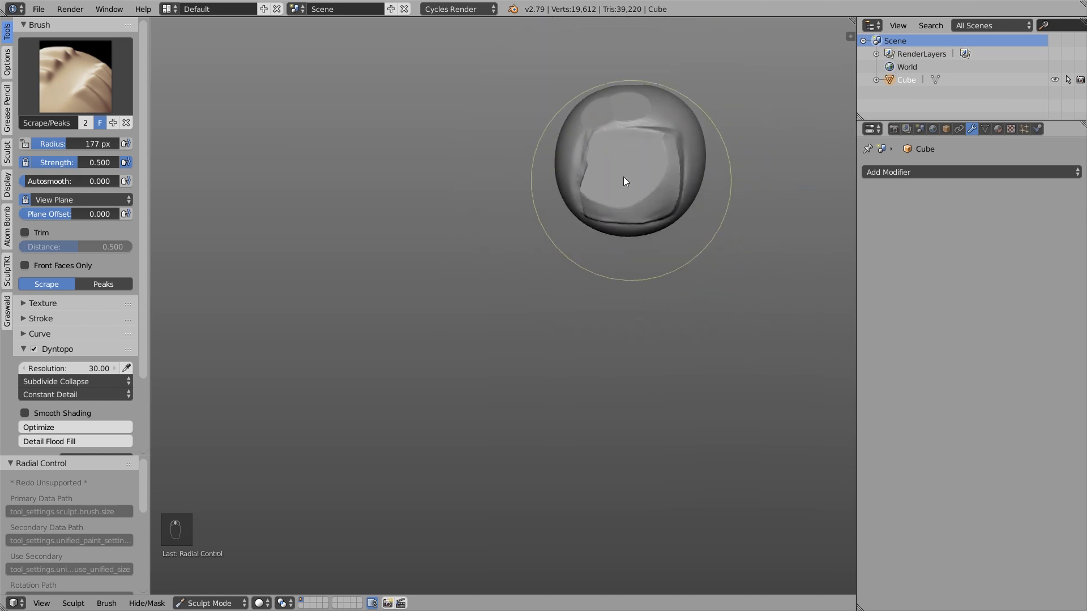
{"action": "key", "text": "f"}
{"action": "left_click", "coordinate": [380, 421]}
Bring up the finished cat_body sculpt and move the view in toward the cat's large ear.
{"action": "left_click_drag", "start_coordinate": [408, 212], "coordinate": [514, 370]}
{"action": "key", "text": "shift+Tab"}
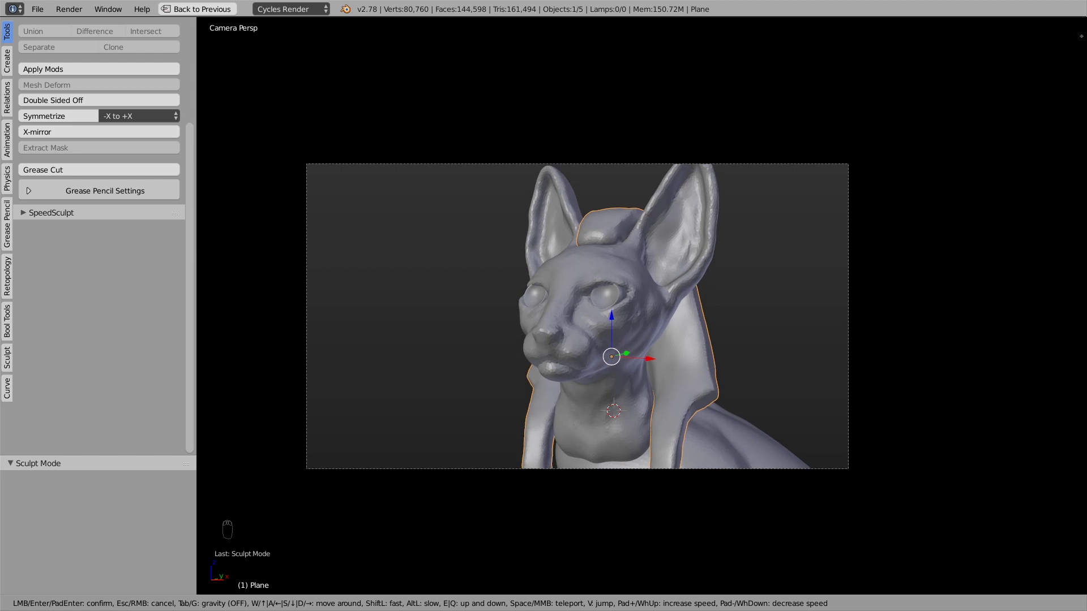
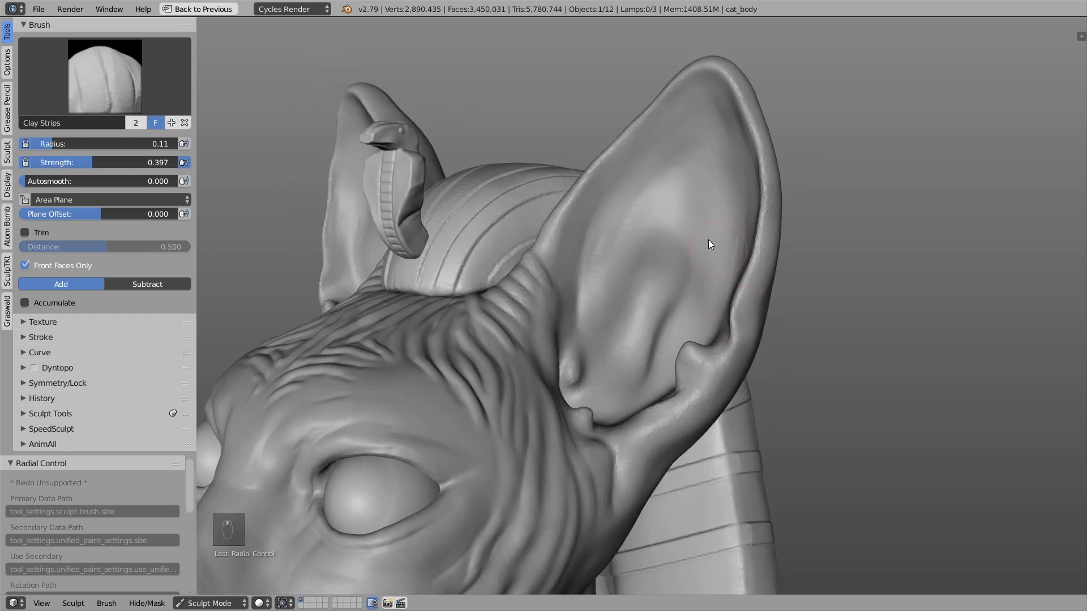
Inflate the ear's outer rim with a small radius and start building it up.
{"action": "left_click_drag", "start_coordinate": [120, 85], "coordinate": [751, 163]}
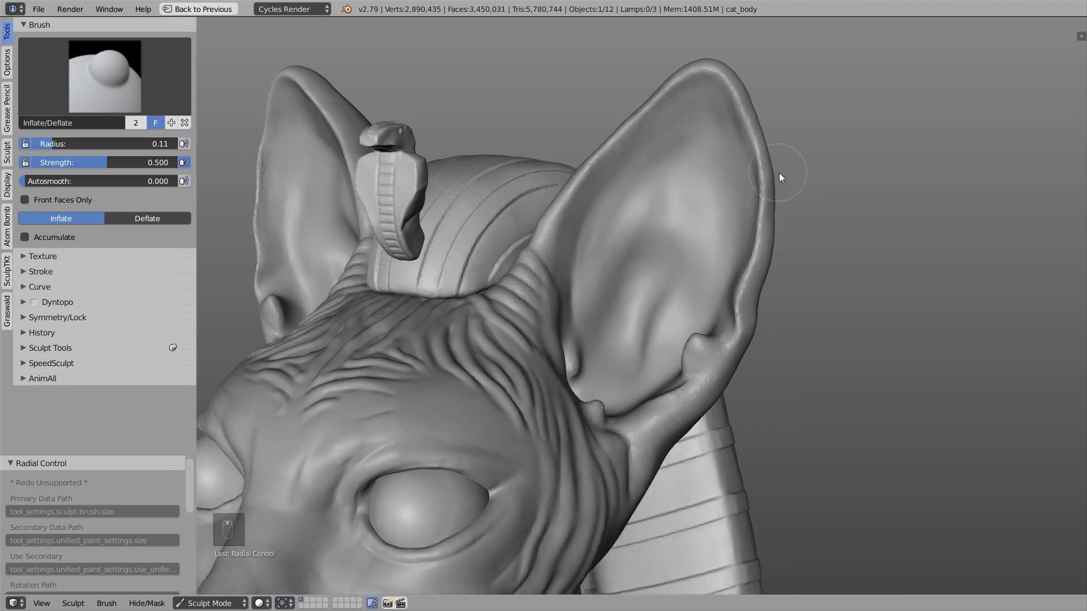
{"action": "middle_click", "coordinate": [777, 154]}
{"action": "key", "text": "f"}
{"action": "left_click_drag", "start_coordinate": [767, 170], "coordinate": [754, 163]}
{"action": "key", "text": "f"}
{"action": "key", "text": "f"}
{"action": "left_click_drag", "start_coordinate": [753, 155], "coordinate": [733, 86]}
{"action": "left_click_drag", "start_coordinate": [752, 261], "coordinate": [111, 90]}
{"action": "left_click_drag", "start_coordinate": [505, 149], "coordinate": [583, 138]}
Thicken the rim along the ear's edge with Clay Strips strokes.
{"action": "key", "text": "f"}
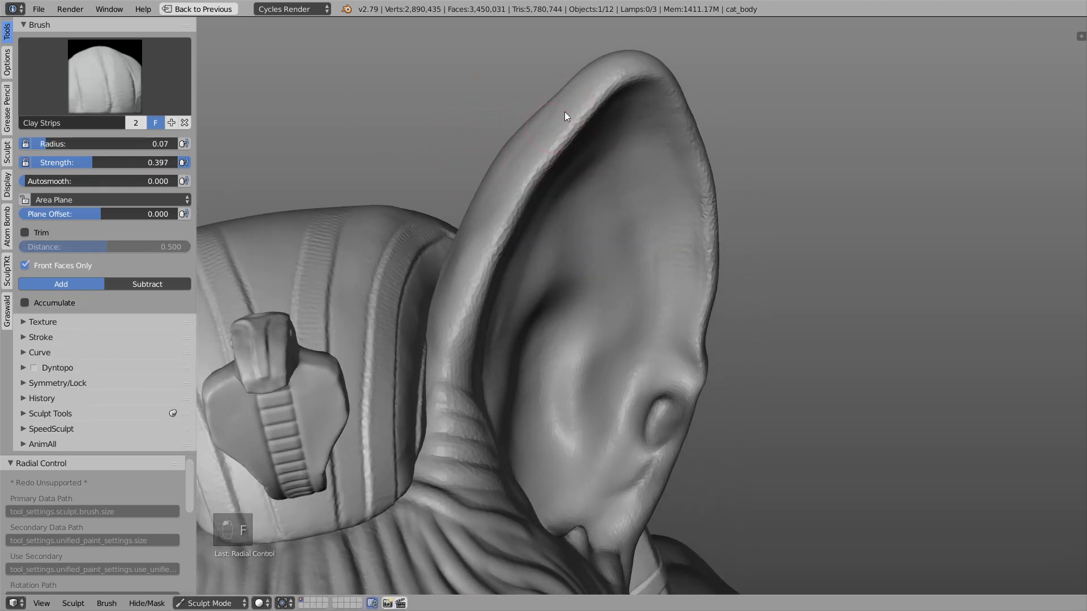
{"action": "key", "text": "f"}
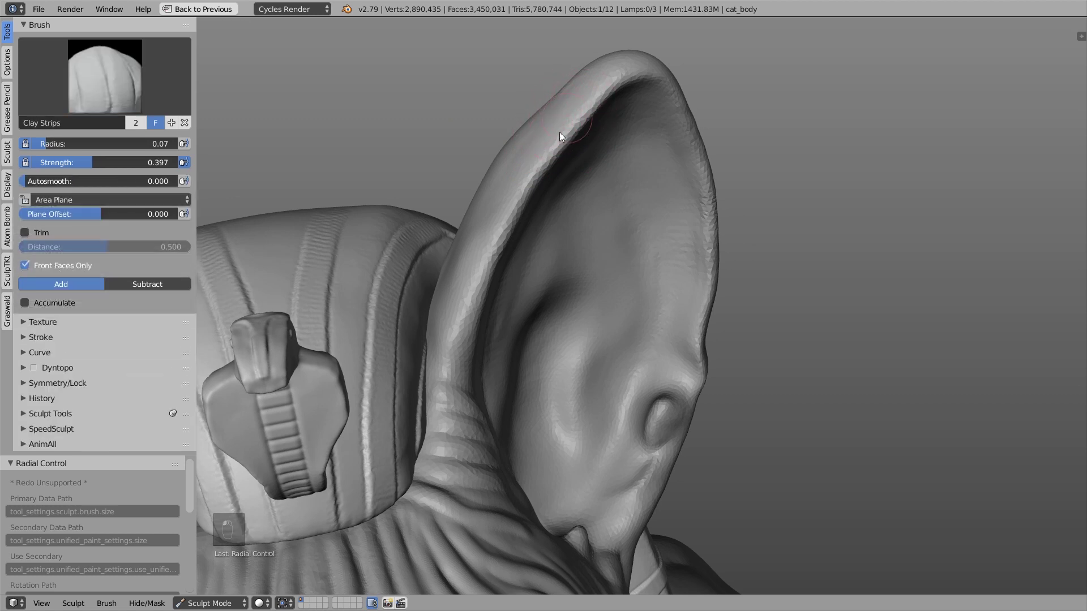
{"action": "left_click_drag", "start_coordinate": [713, 146], "coordinate": [657, 154]}
{"action": "left_click_drag", "start_coordinate": [657, 154], "coordinate": [648, 417]}
{"action": "left_click_drag", "start_coordinate": [601, 395], "coordinate": [649, 372]}
{"action": "key", "text": "f"}
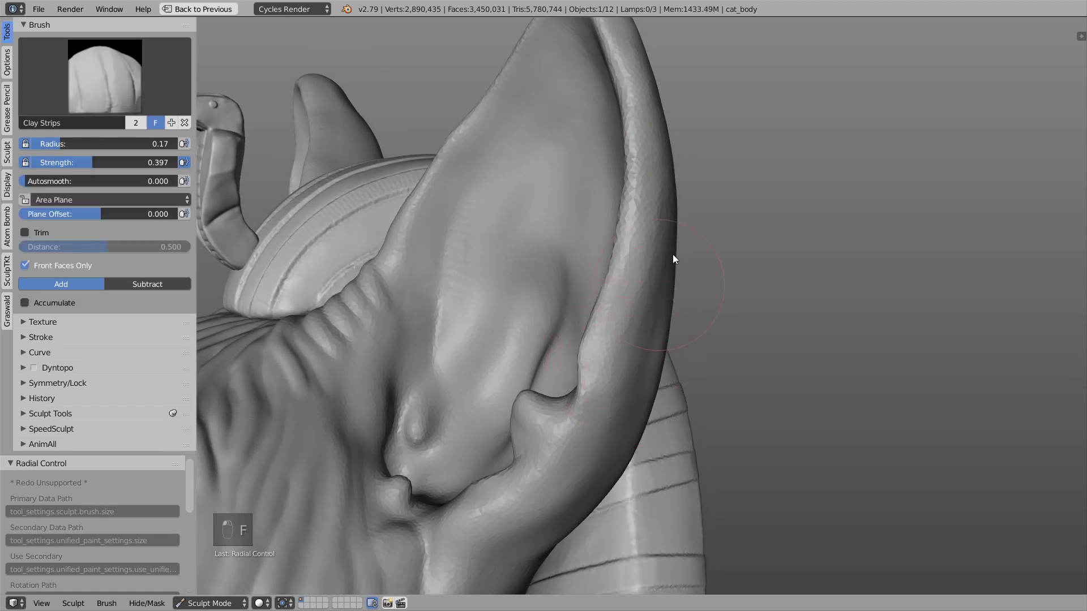
{"action": "left_click_drag", "start_coordinate": [648, 226], "coordinate": [653, 174]}
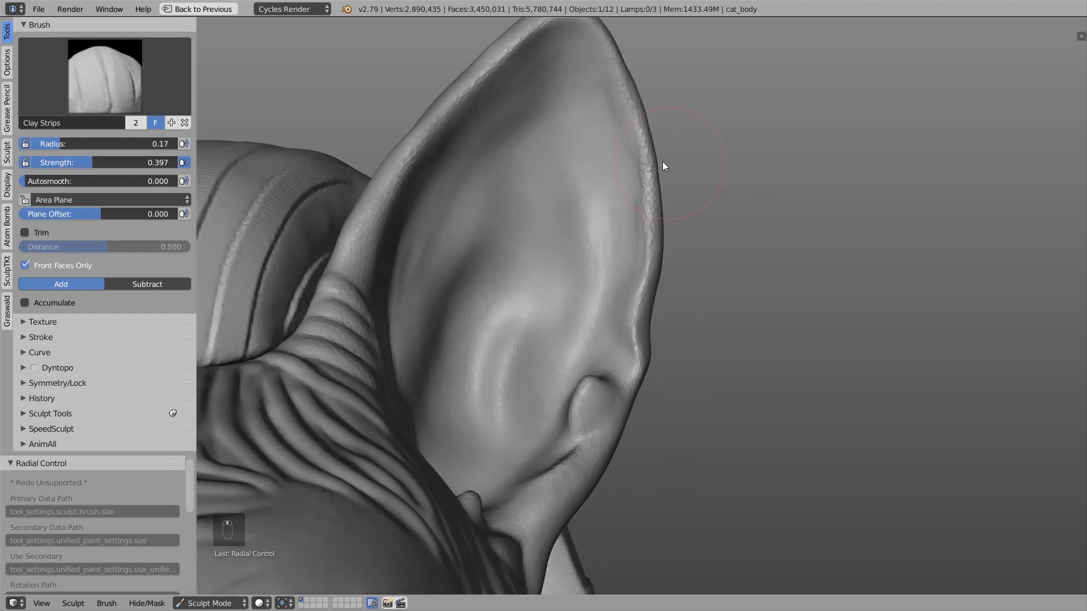
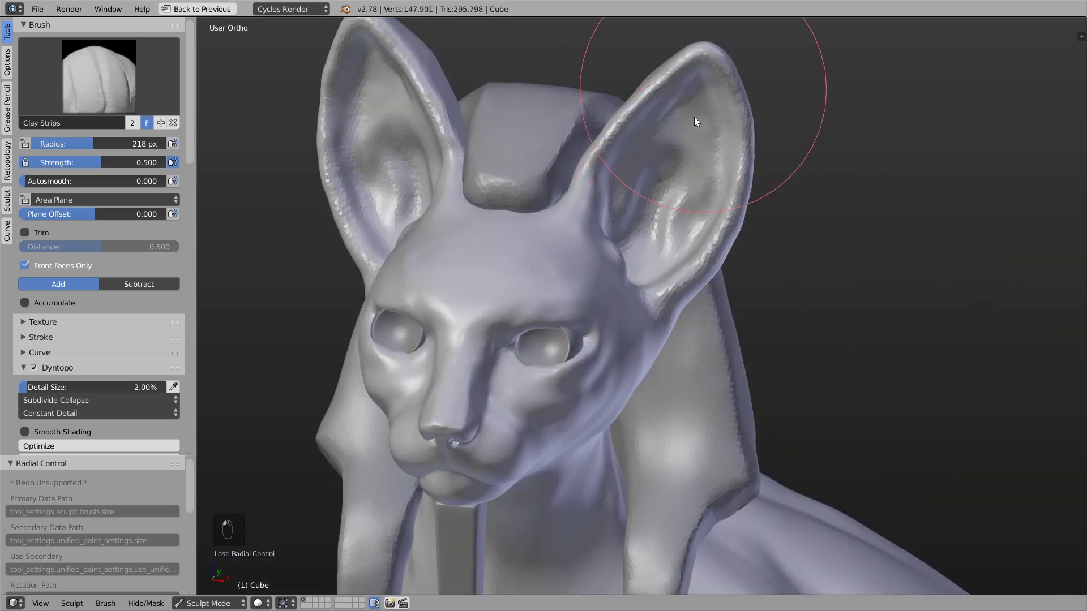
Add clay inside the rough Plane.001 cat's ear, then bring up the detailed wrinkled cat_body head.
{"action": "left_click_drag", "start_coordinate": [601, 253], "coordinate": [434, 326]}
{"action": "key", "text": "k"}
{"action": "left_click", "coordinate": [400, 313]}
{"action": "key", "text": "f"}
{"action": "left_click", "coordinate": [607, 277]}
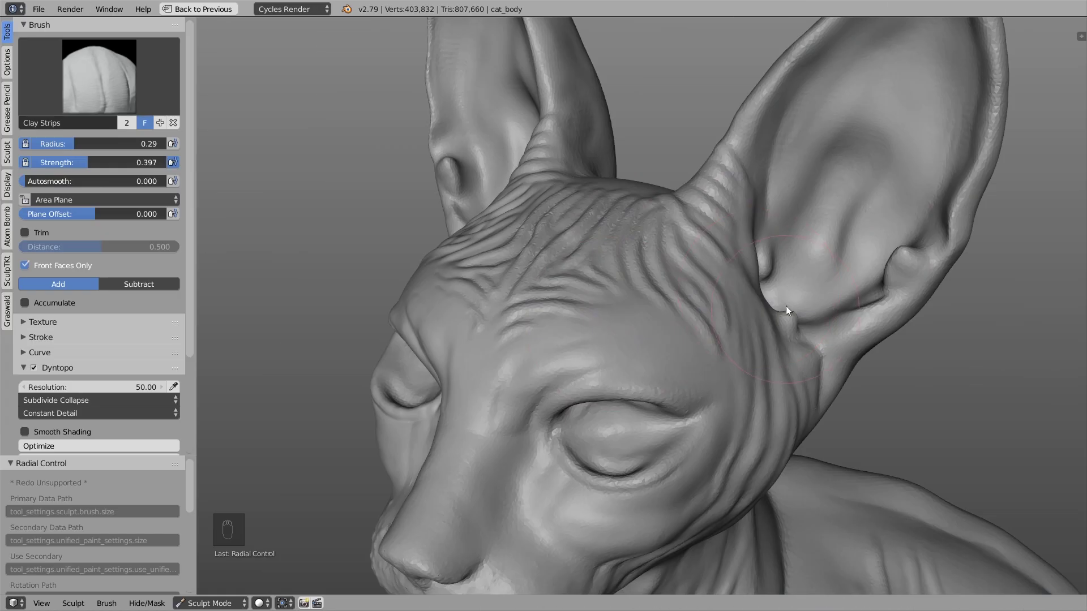
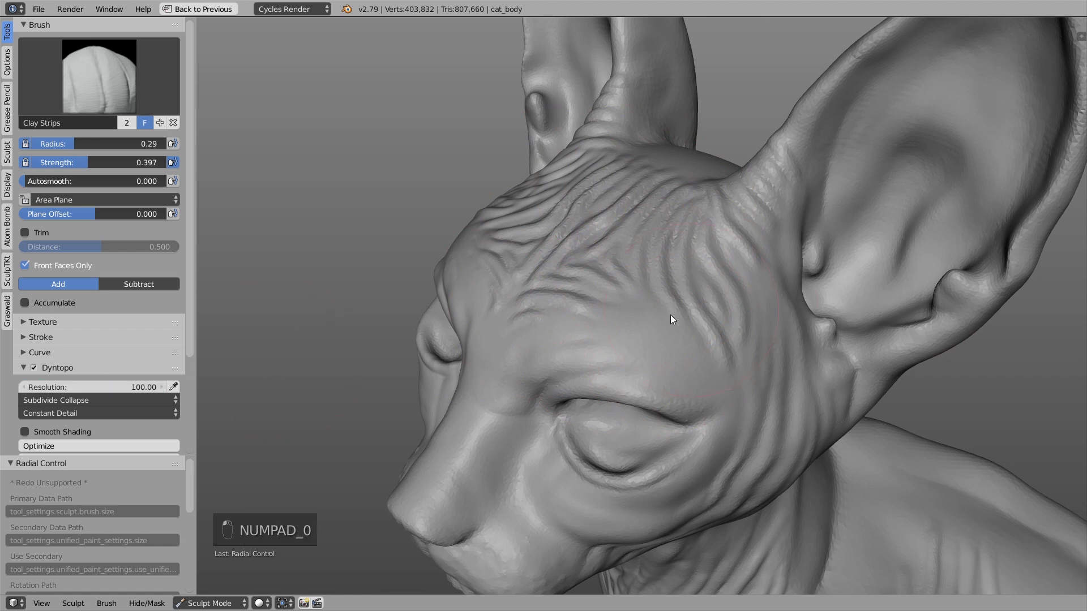
Crease fine wrinkle strokes across the forehead and around the eye with a small radius.
{"action": "key", "text": "f"}
{"action": "key", "text": "f"}
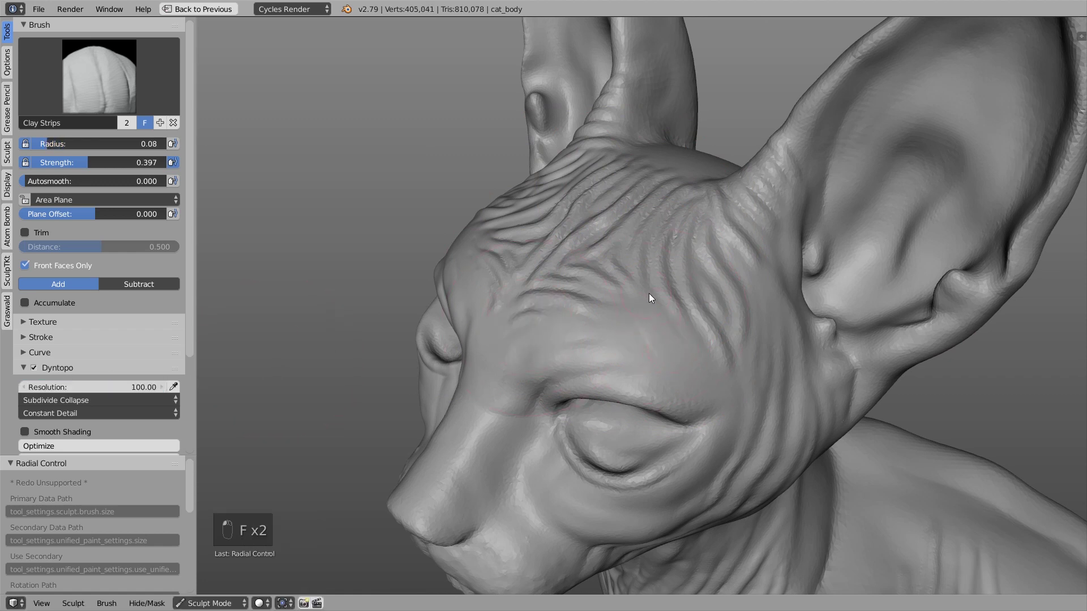
{"action": "left_click_drag", "start_coordinate": [648, 264], "coordinate": [663, 263]}
{"action": "key", "text": "f"}
{"action": "key", "text": "f"}
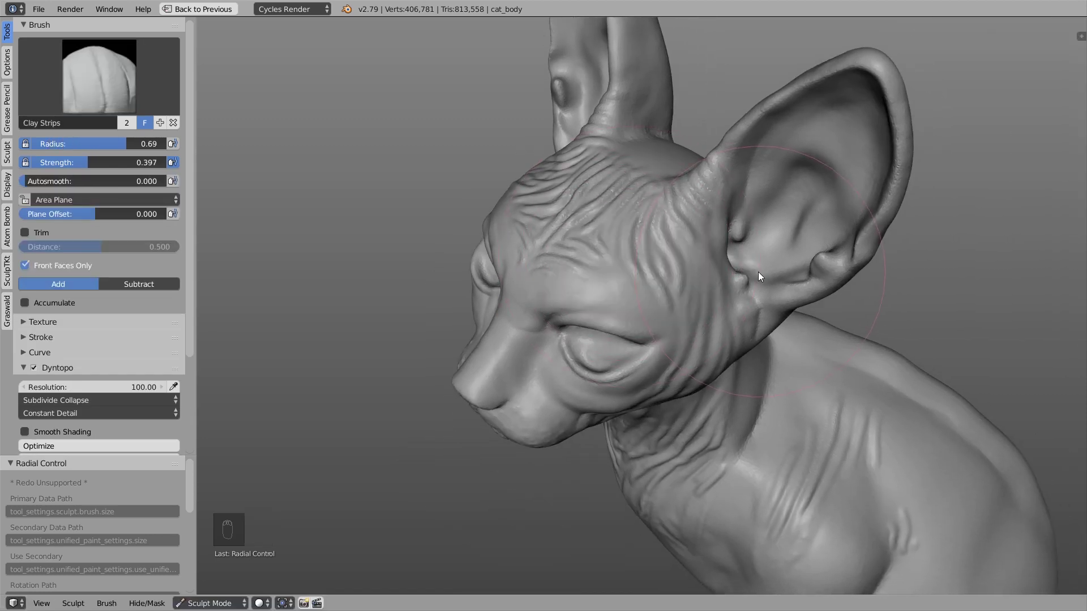
{"action": "left_click_drag", "start_coordinate": [99, 166], "coordinate": [144, 70]}
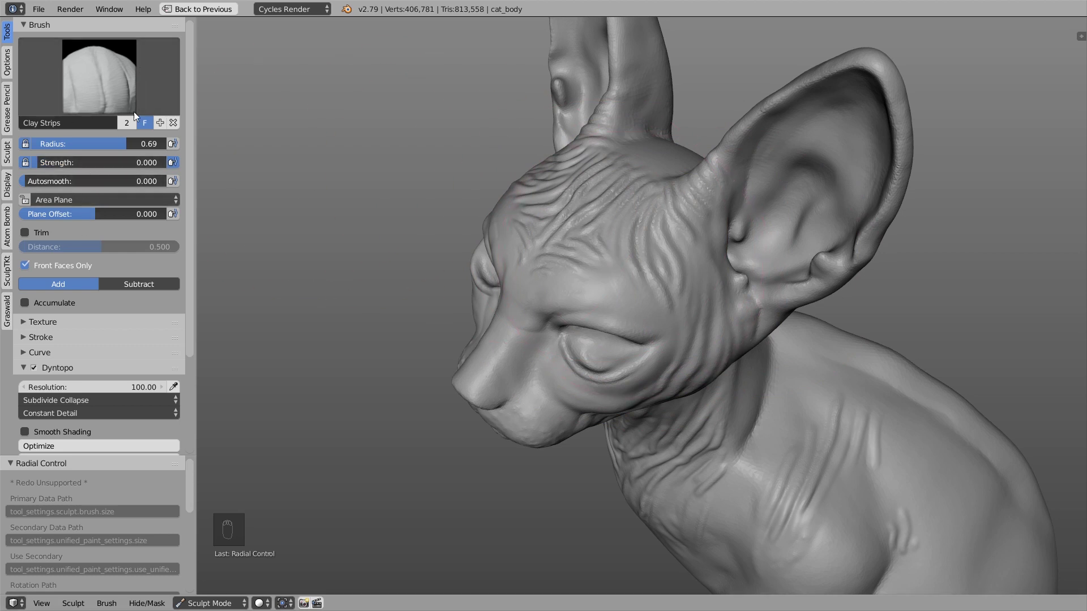
{"action": "left_click_drag", "start_coordinate": [651, 285], "coordinate": [623, 369]}
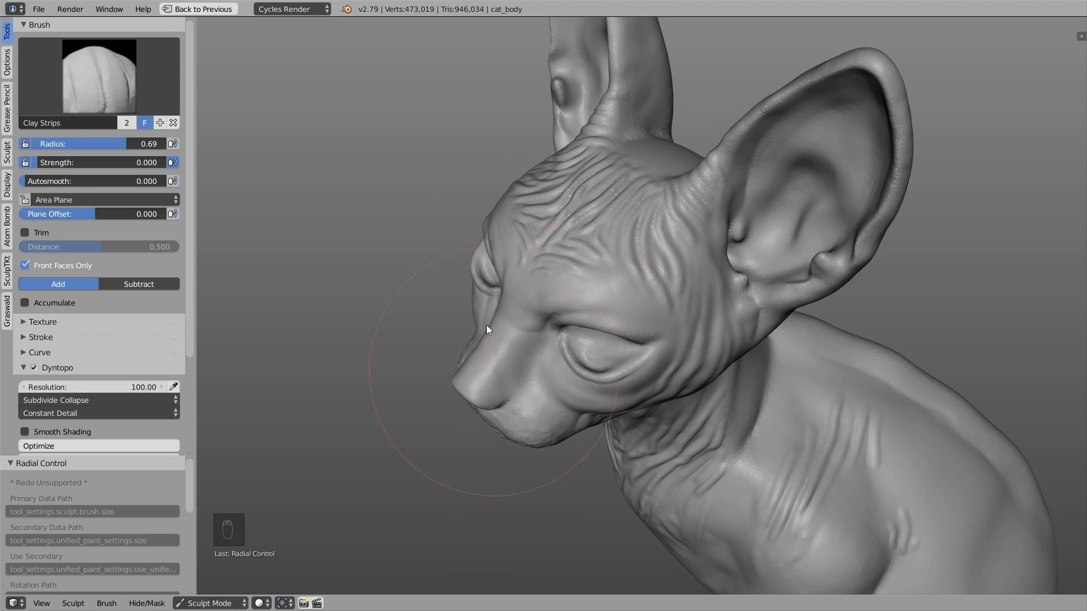
{"action": "left_click_drag", "start_coordinate": [741, 235], "coordinate": [441, 232]}
Carve and deepen the forehead wrinkle creases with a larger Crease radius.
{"action": "key", "text": "f"}
{"action": "key", "text": "f"}
{"action": "key", "text": "f"}
{"action": "key", "text": "f"}
{"action": "left_click_drag", "start_coordinate": [560, 207], "coordinate": [546, 194]}
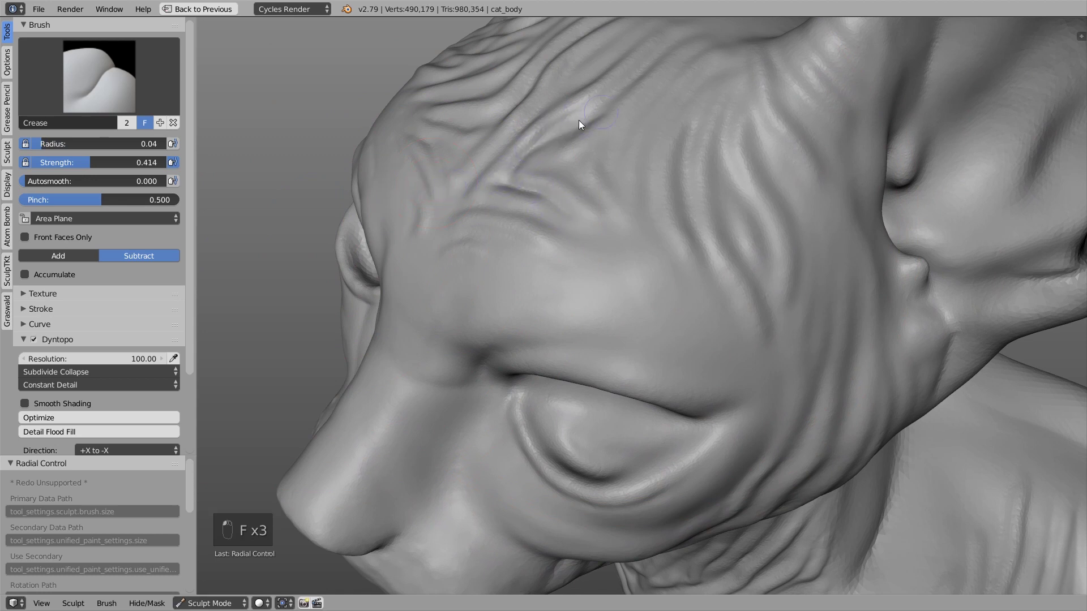
{"action": "left_click_drag", "start_coordinate": [602, 204], "coordinate": [736, 128]}
{"action": "key", "text": "f"}
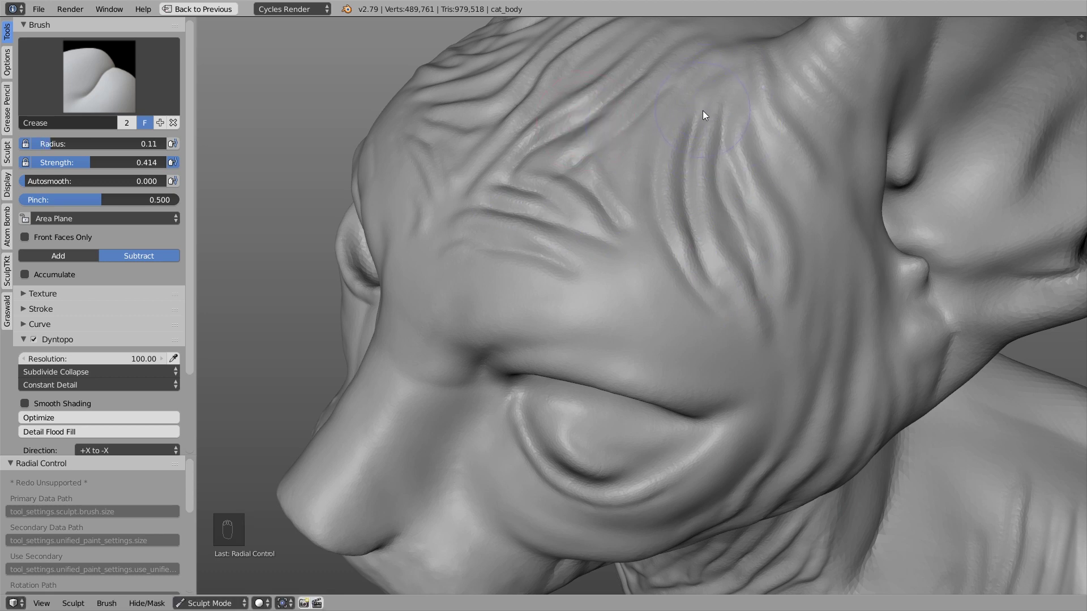
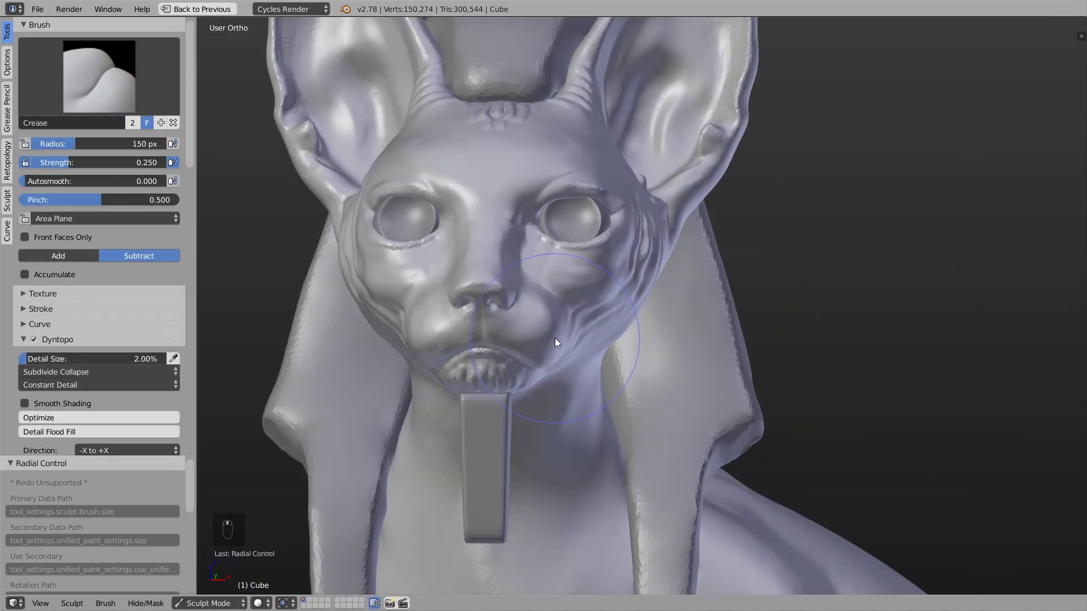
Prepare the Crease brush with X mirror and resize it over the cat's neck.
{"action": "key", "text": "f"}
{"action": "key", "text": "4"}
{"action": "key", "text": "f"}
{"action": "key", "text": "1"}
{"action": "key", "text": "f"}
{"action": "left_click", "coordinate": [729, 313]}
{"action": "left_click", "coordinate": [395, 328]}
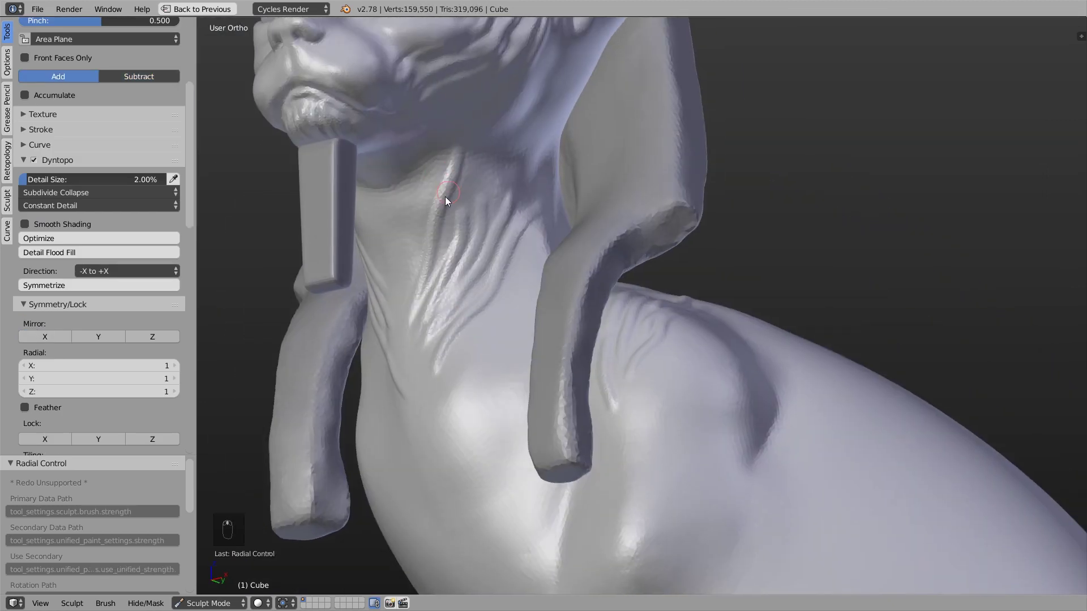
{"action": "left_click", "coordinate": [393, 157]}
{"action": "key", "text": "f"}
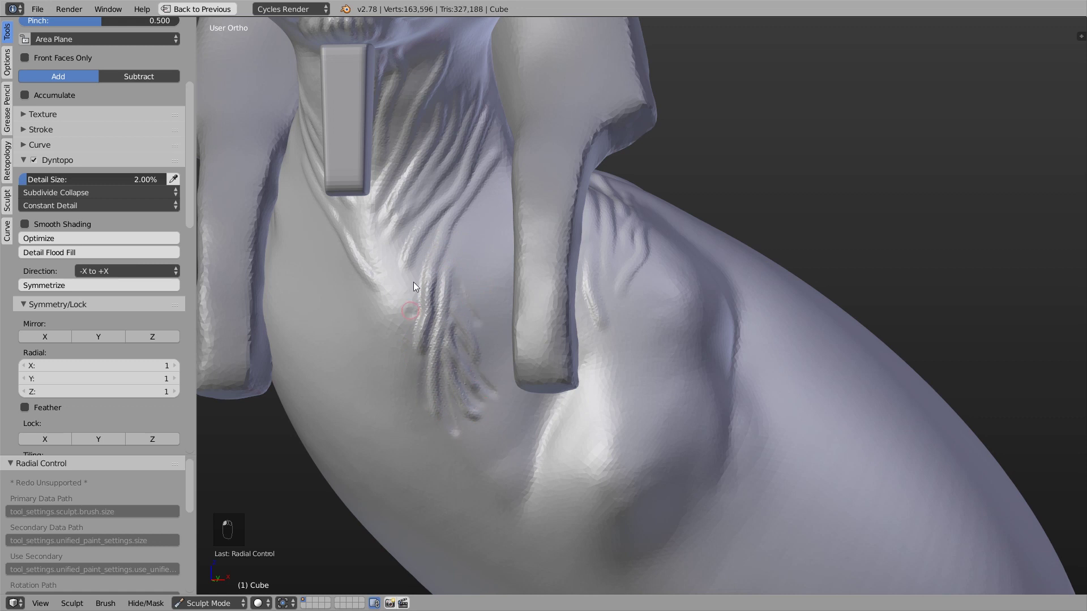
{"action": "left_click", "coordinate": [396, 139]}
{"action": "left_click", "coordinate": [343, 297]}
{"action": "key", "text": "f"}
{"action": "key", "text": "f"}
Crease fine vertical fold wrinkles beneath the chin and down onto the chest.
{"action": "left_click_drag", "start_coordinate": [452, 396], "coordinate": [425, 352]}
{"action": "key", "text": "f"}
{"action": "key", "text": "f"}
{"action": "left_click_drag", "start_coordinate": [482, 330], "coordinate": [440, 358]}
{"action": "key", "text": "f"}
{"action": "key", "text": "f"}
{"action": "key", "text": "f"}
{"action": "left_click_drag", "start_coordinate": [402, 262], "coordinate": [379, 191]}
Continue the fold lines down the chest, then view the neck from the side.
{"action": "key", "text": "f"}
{"action": "left_click", "coordinate": [321, 167]}
{"action": "key", "text": "f"}
{"action": "key", "text": "f"}
{"action": "left_click", "coordinate": [330, 223]}
{"action": "key", "text": "f"}
{"action": "left_click", "coordinate": [369, 380]}
{"action": "key", "text": "f"}
{"action": "key", "text": "KP_3"}
{"action": "left_click", "coordinate": [518, 247]}
{"action": "key", "text": "f"}
Add more crease wrinkles along the side of the neck from the side view.
{"action": "left_click_drag", "start_coordinate": [515, 333], "coordinate": [533, 280]}
{"action": "key", "text": "f"}
{"action": "key", "text": "k"}
{"action": "key", "text": "f"}
{"action": "key", "text": "f"}
{"action": "key", "text": "f"}
{"action": "left_click_drag", "start_coordinate": [428, 224], "coordinate": [370, 325]}
{"action": "key", "text": "f"}
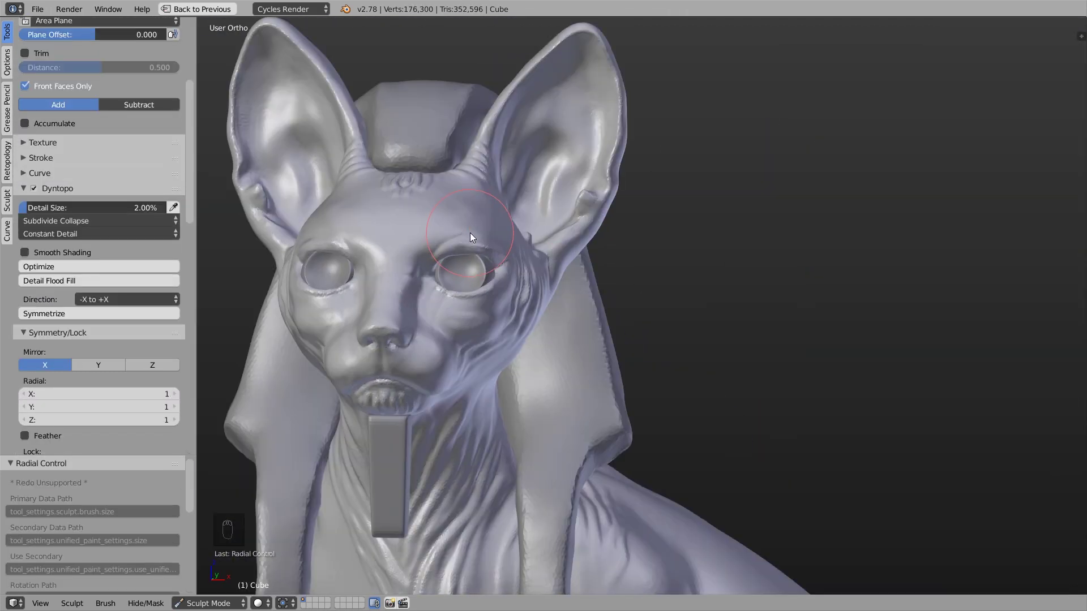
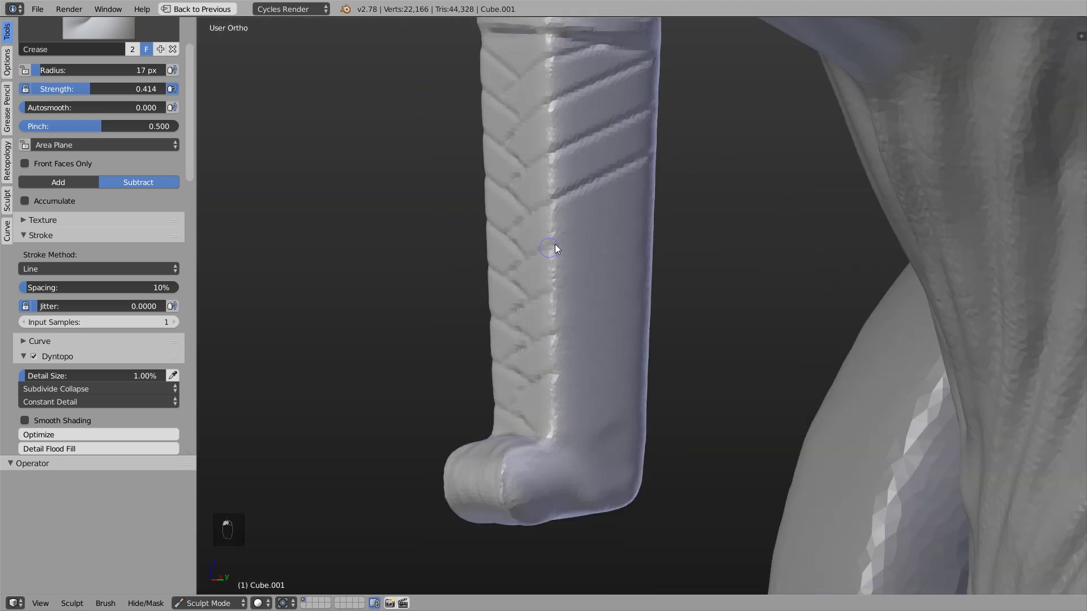
On the practice sphere, choose the Clay Strips brush and expand its Stroke settings.
{"action": "middle_click", "coordinate": [677, 280]}
{"action": "left_click", "coordinate": [600, 325]}
{"action": "left_click", "coordinate": [556, 340]}
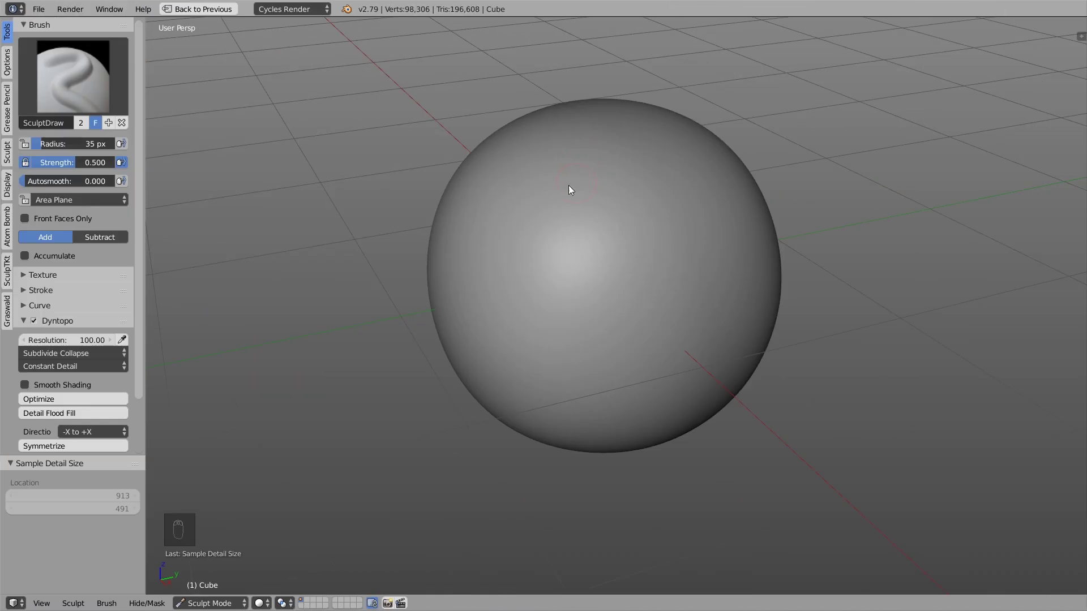
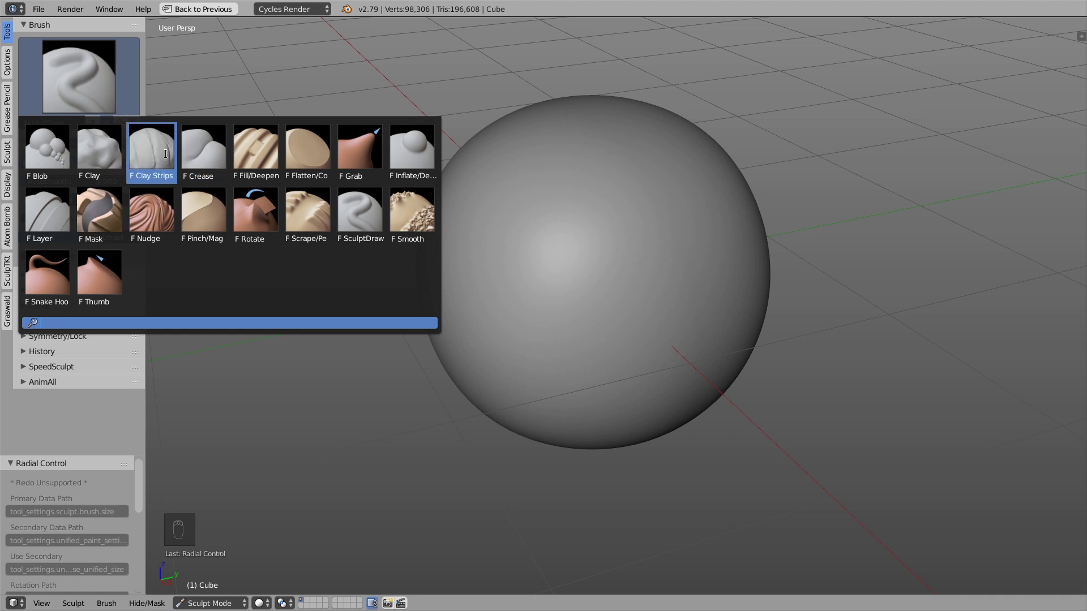
{"action": "key", "text": "f"}
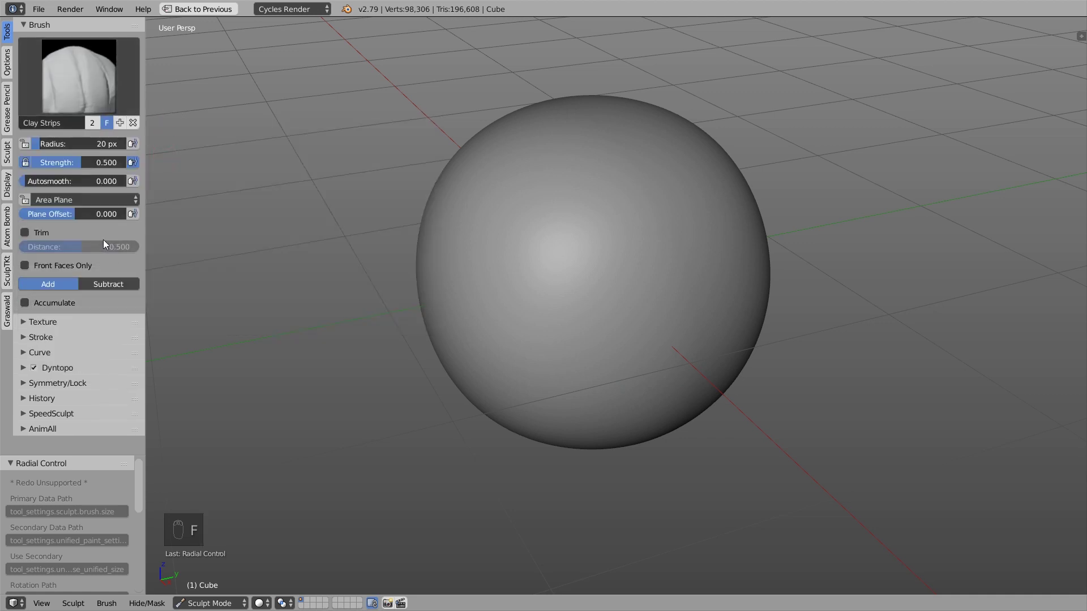
Lay several freehand Clay Strips strokes back and forth across the sphere.
{"action": "left_click_drag", "start_coordinate": [64, 345], "coordinate": [621, 284]}
{"action": "left_click_drag", "start_coordinate": [621, 284], "coordinate": [67, 164]}
{"action": "left_click_drag", "start_coordinate": [67, 164], "coordinate": [495, 193]}
{"action": "left_click_drag", "start_coordinate": [494, 194], "coordinate": [67, 299]}
{"action": "left_click_drag", "start_coordinate": [67, 298], "coordinate": [552, 321]}
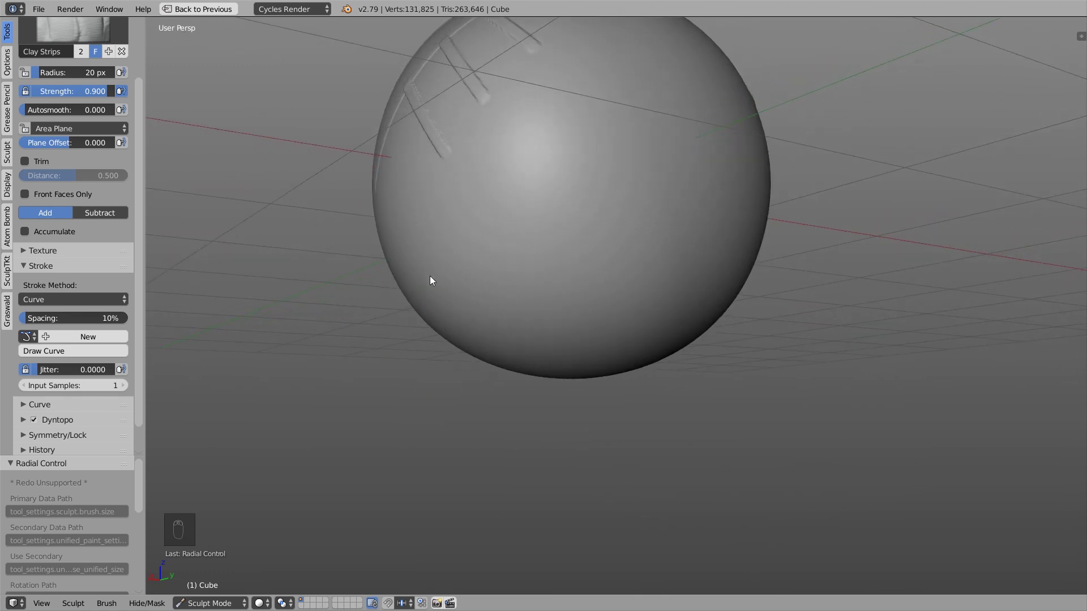
With Stroke Method set to Curve, draw a guide curve on the sphere and stroke clay strips along it.
{"action": "left_click_drag", "start_coordinate": [437, 279], "coordinate": [549, 204]}
{"action": "key", "text": "Return"}
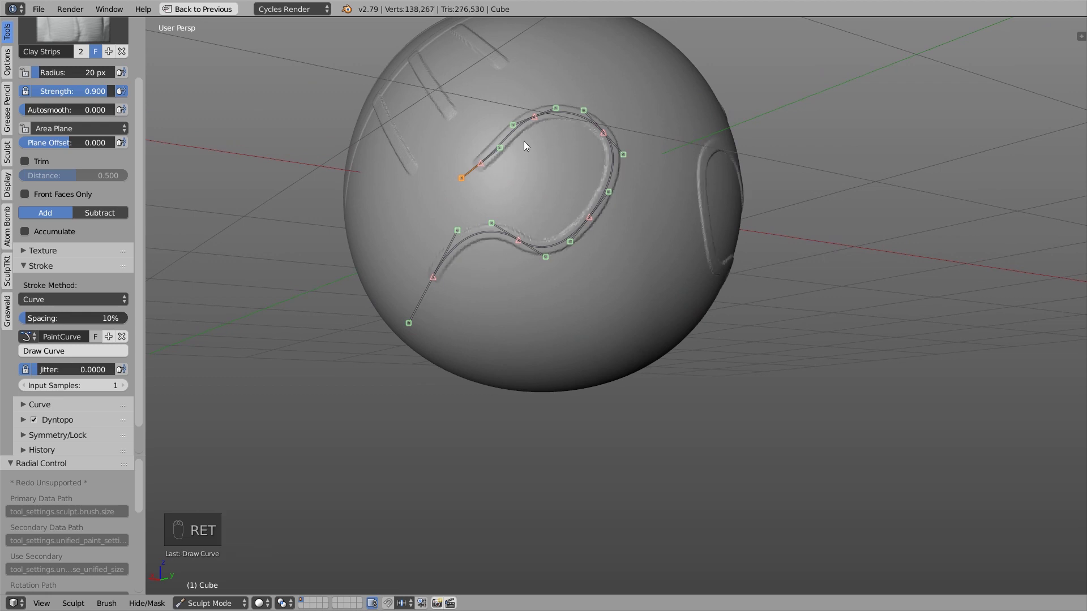
{"action": "left_click_drag", "start_coordinate": [567, 149], "coordinate": [543, 194]}
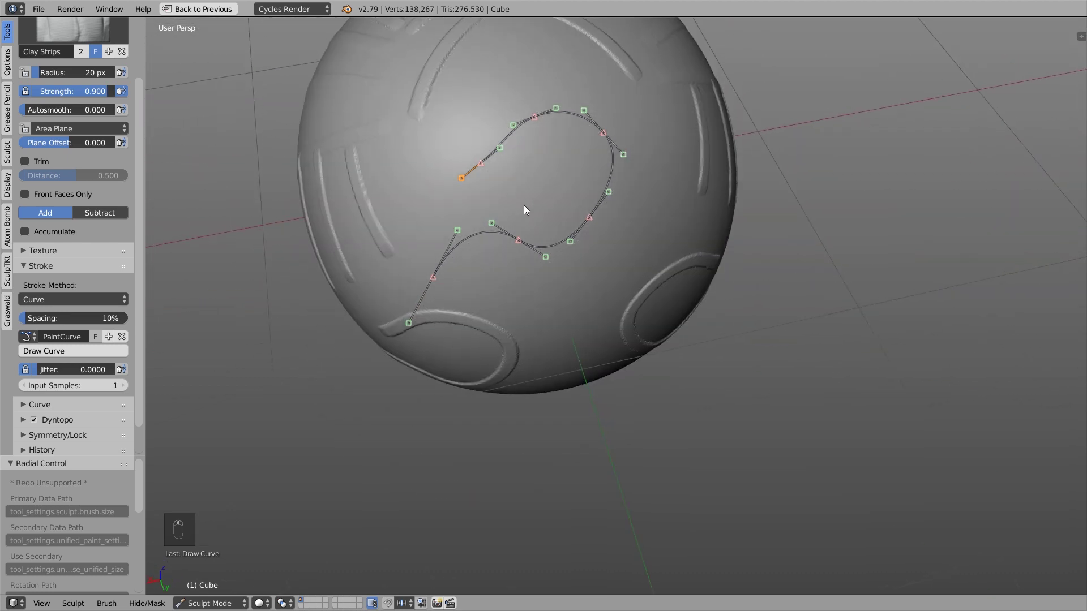
{"action": "key", "text": "Return"}
{"action": "left_click_drag", "start_coordinate": [533, 215], "coordinate": [520, 162]}
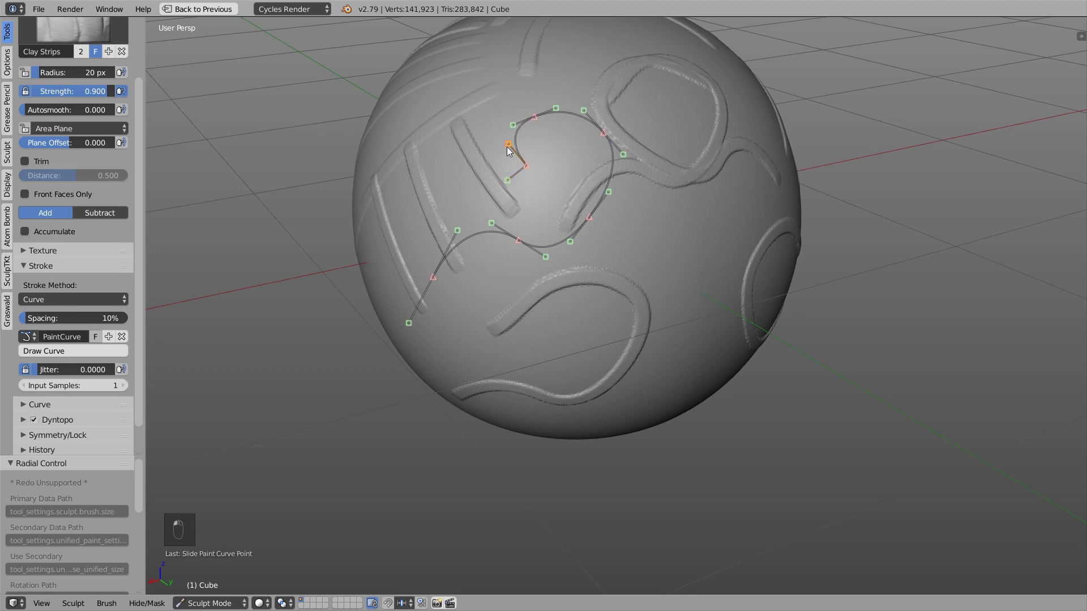
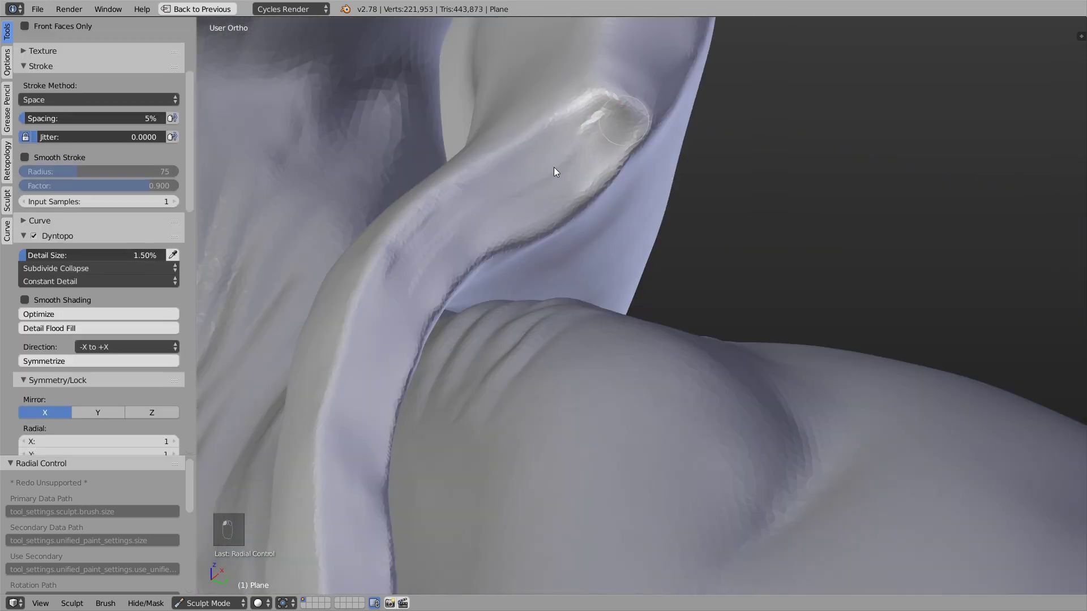
With 5% spacing, build up clay on the tip and body of the headdress flap.
{"action": "key", "text": "f"}
{"action": "key", "text": "f"}
{"action": "key", "text": "f"}
{"action": "left_click", "coordinate": [445, 270]}
{"action": "left_click_drag", "start_coordinate": [463, 279], "coordinate": [394, 308]}
{"action": "key", "text": "f"}
{"action": "left_click_drag", "start_coordinate": [345, 319], "coordinate": [390, 324]}
{"action": "left_click", "coordinate": [353, 220]}
{"action": "left_click_drag", "start_coordinate": [396, 349], "coordinate": [446, 410]}
{"action": "left_click_drag", "start_coordinate": [400, 380], "coordinate": [472, 299]}
Switch Stroke Method to Curve, draw a guide curve up the headdress and stroke along it.
{"action": "left_click", "coordinate": [439, 173]}
{"action": "middle_click", "coordinate": [470, 173]}
{"action": "left_click", "coordinate": [431, 394]}
{"action": "key", "text": "k"}
{"action": "key", "text": "f"}
{"action": "key", "text": "3"}
{"action": "key", "text": "f"}
{"action": "left_click", "coordinate": [424, 304]}
{"action": "left_click_drag", "start_coordinate": [73, 135], "coordinate": [489, 165]}
{"action": "key", "text": "Return"}
Extend the guide curve over the cat's ear and apply a clay strip along it.
{"action": "key", "text": "space"}
{"action": "key", "text": "1"}
{"action": "key", "text": "3"}
{"action": "key", "text": "2"}
{"action": "key", "text": "3"}
{"action": "key", "text": "f"}
{"action": "key", "text": "p"}
{"action": "key", "text": "2"}
{"action": "key", "text": "3"}
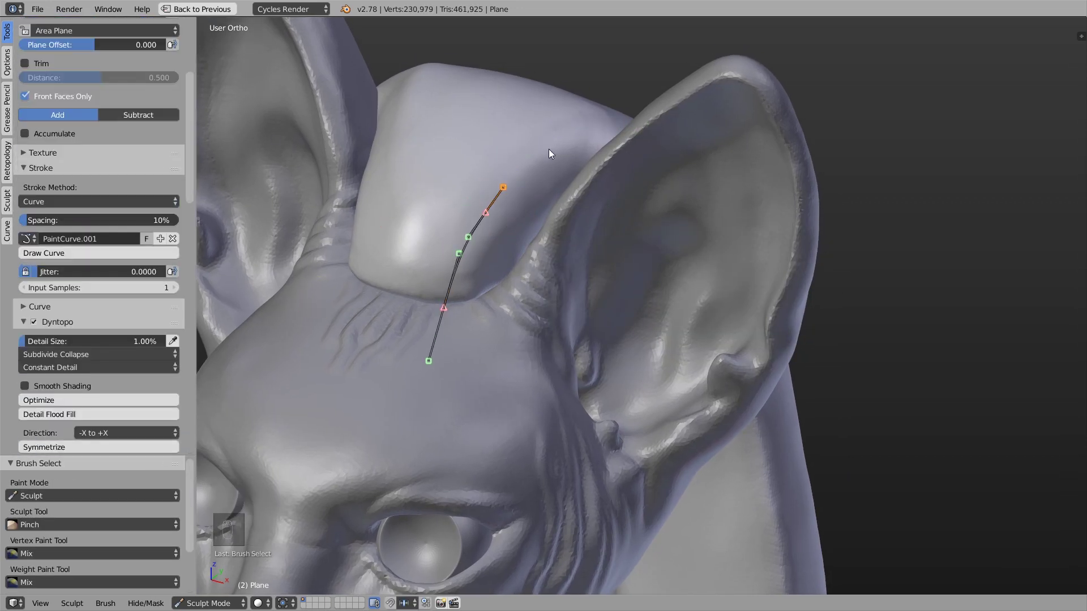
{"action": "key", "text": "shift+Return"}
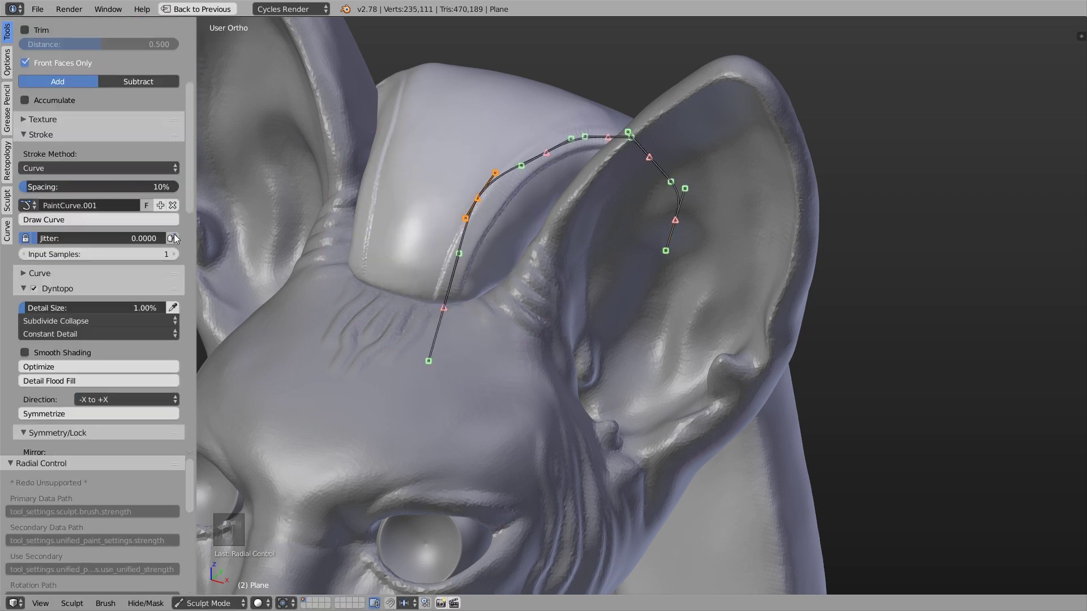
{"action": "left_click_drag", "start_coordinate": [437, 307], "coordinate": [434, 278]}
{"action": "key", "text": "Return"}
Reshape the curve to follow the headdress edge beside the ear and stroke a clay band along it.
{"action": "key", "text": "f"}
{"action": "left_click", "coordinate": [435, 295]}
{"action": "key", "text": "f"}
{"action": "left_click_drag", "start_coordinate": [489, 296], "coordinate": [497, 283]}
{"action": "middle_click", "coordinate": [521, 285]}
{"action": "key", "text": "f"}
{"action": "key", "text": "f"}
{"action": "left_click_drag", "start_coordinate": [100, 323], "coordinate": [513, 305]}
{"action": "key", "text": "f"}
{"action": "double_click", "coordinate": [469, 288]}
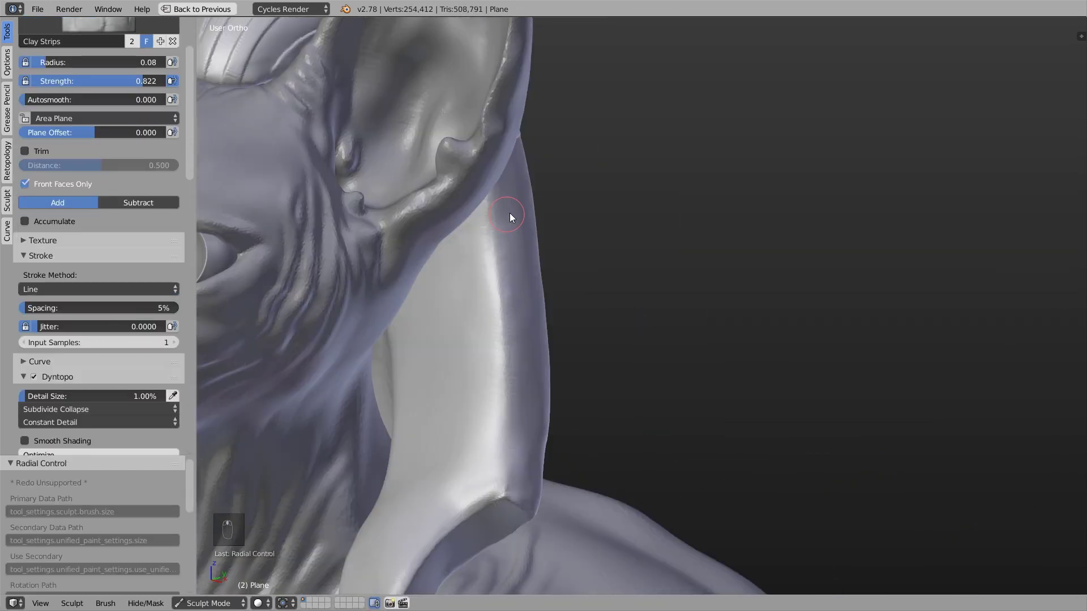
Isolate the headdress in Local view, set Clay Strips to Line stroke and add the first raised bands.
{"action": "left_click", "coordinate": [640, 149]}
{"action": "left_click", "coordinate": [667, 218]}
{"action": "left_click", "coordinate": [665, 263]}
{"action": "left_click", "coordinate": [697, 262]}
{"action": "left_click_drag", "start_coordinate": [530, 333], "coordinate": [534, 356]}
{"action": "left_click_drag", "start_coordinate": [545, 386], "coordinate": [615, 430]}
Add more parallel horizontal bands across the headdress flaps.
{"action": "middle_click", "coordinate": [594, 489]}
{"action": "left_click", "coordinate": [589, 302]}
{"action": "left_click", "coordinate": [704, 334]}
{"action": "middle_click", "coordinate": [644, 476]}
{"action": "left_click_drag", "start_coordinate": [584, 453], "coordinate": [650, 411]}
{"action": "middle_click", "coordinate": [650, 410]}
{"action": "left_click", "coordinate": [652, 276]}
{"action": "left_click_drag", "start_coordinate": [659, 220], "coordinate": [721, 219]}
{"action": "left_click", "coordinate": [725, 175]}
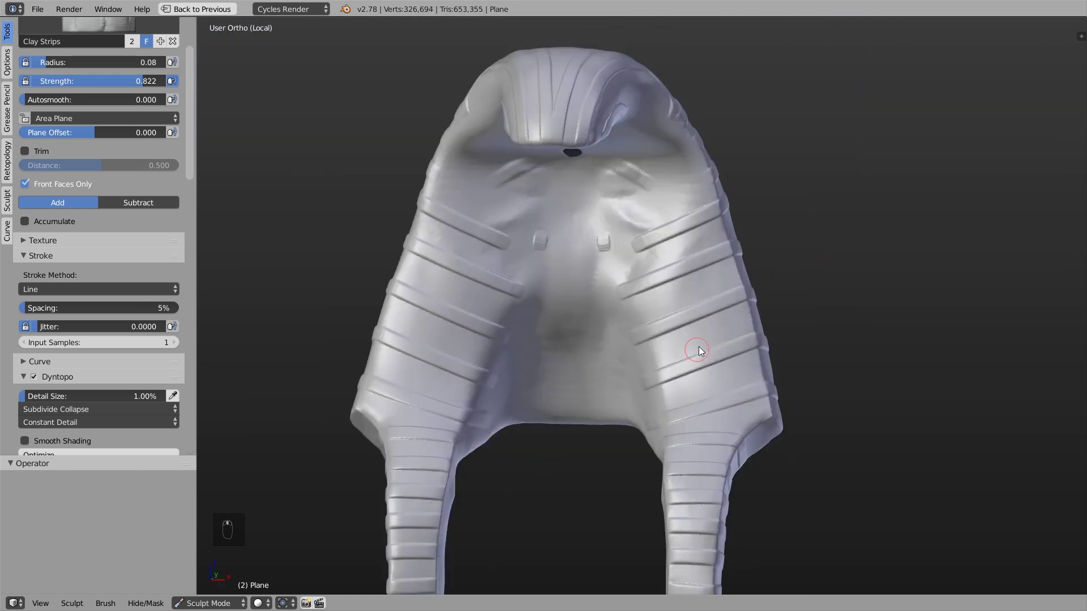
Run raised stripes up the side of the headdress and its hanging lappet.
{"action": "left_click_drag", "start_coordinate": [593, 398], "coordinate": [535, 186]}
{"action": "left_click_drag", "start_coordinate": [535, 186], "coordinate": [529, 167]}
{"action": "middle_click", "coordinate": [503, 204]}
{"action": "left_click_drag", "start_coordinate": [607, 196], "coordinate": [621, 92]}
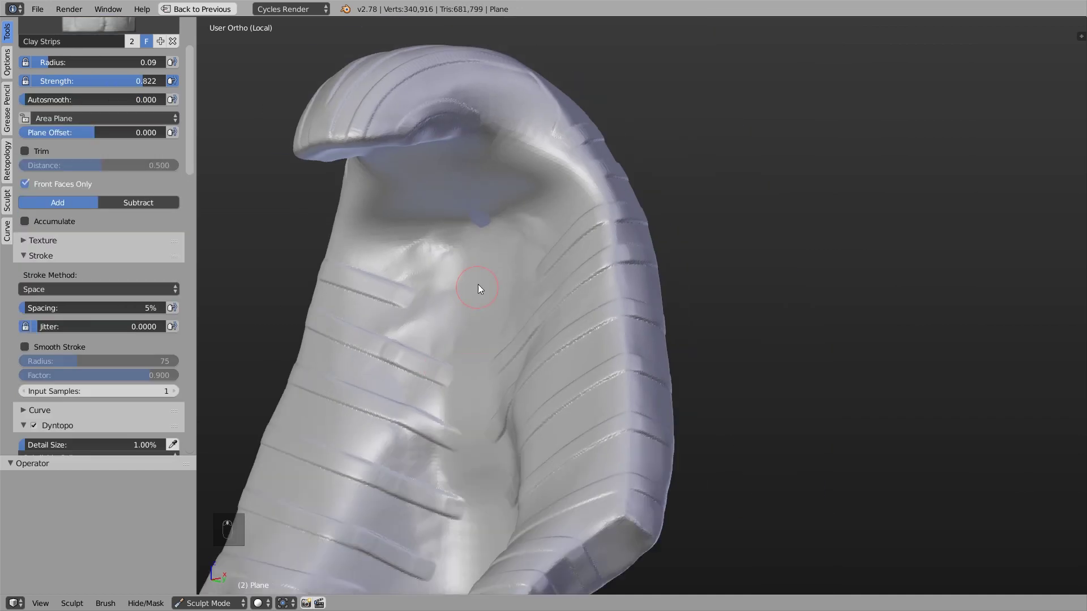
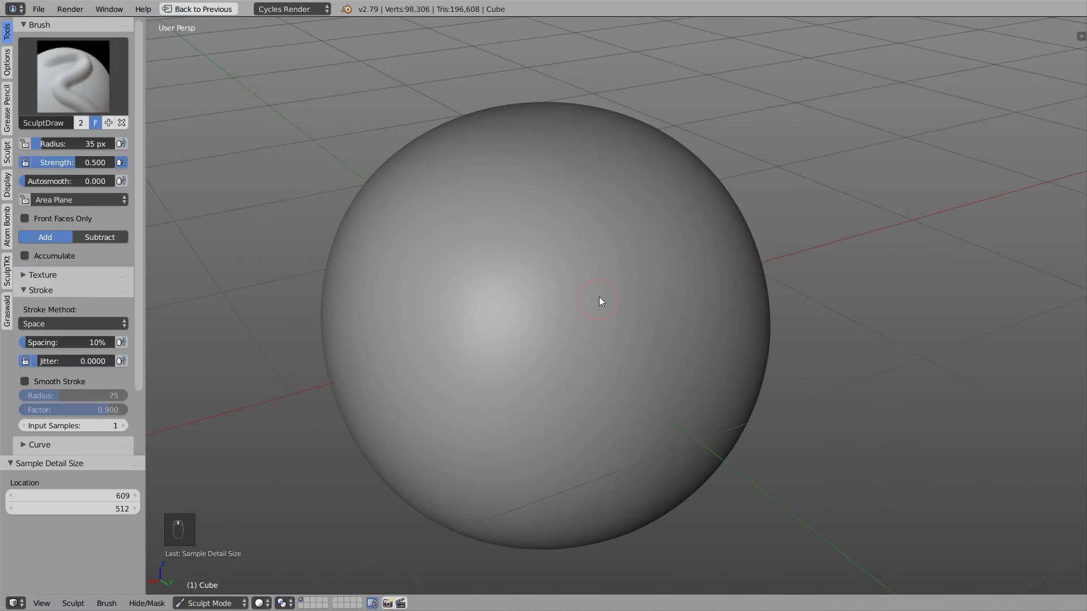
Shrink the SculptDraw brush to 12 px and undo the earlier evenly spaced test strokes on the sphere.
{"action": "key", "text": "f"}
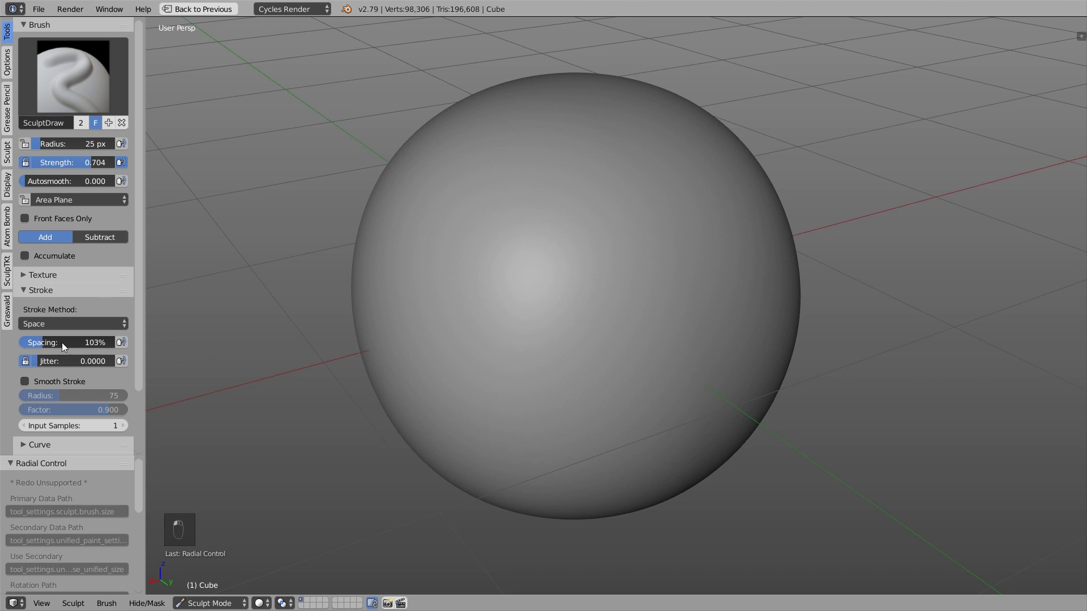
{"action": "key", "text": "ctrl+z"}
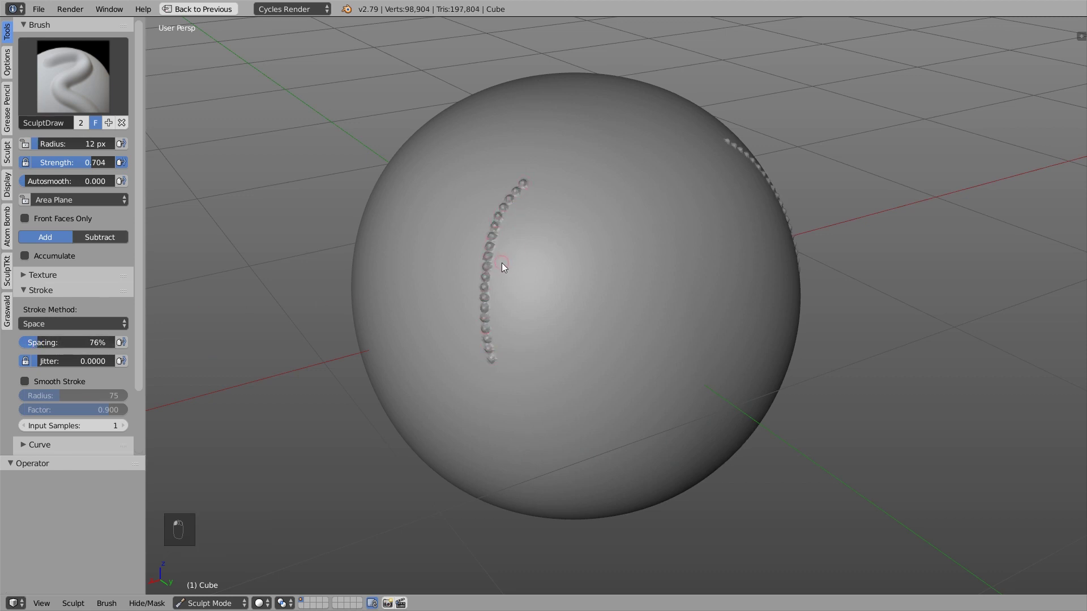
{"action": "key", "text": "ctrl+z"}
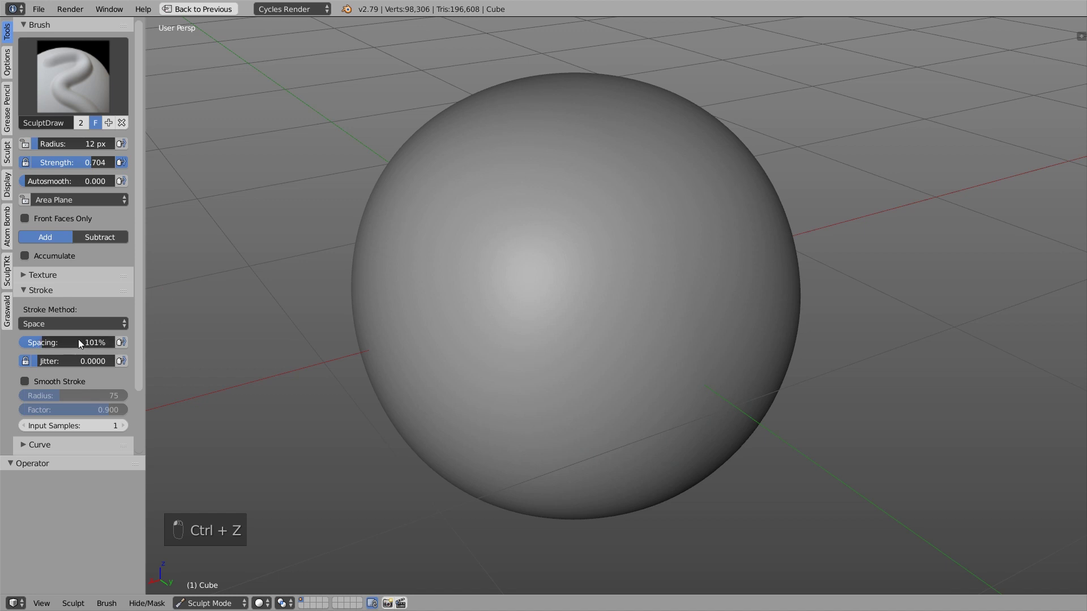
{"action": "key", "text": "ctrl+z"}
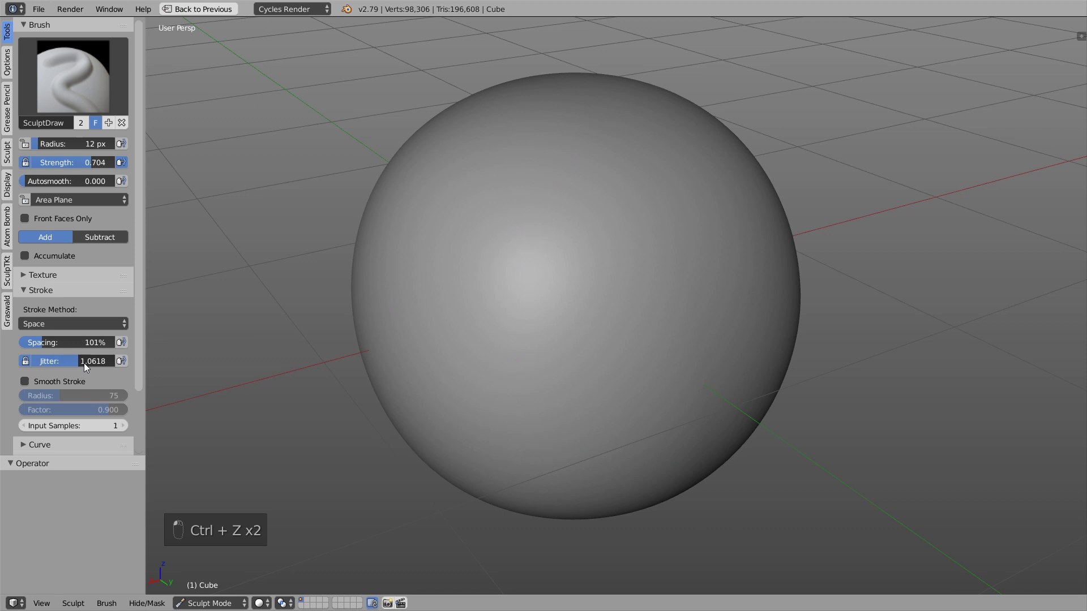